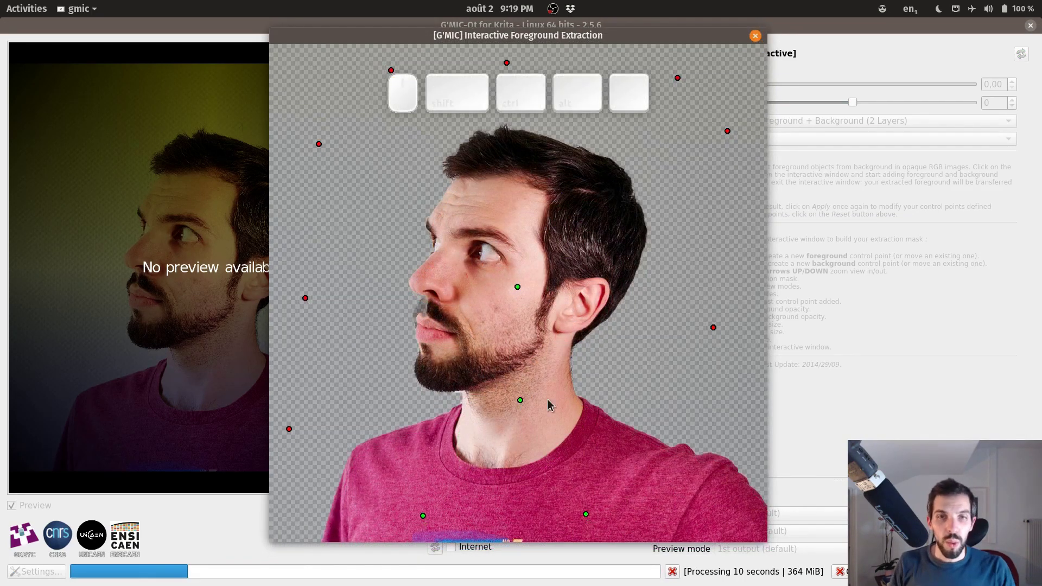
# Step: Clear all existing control points from the foreground extraction preview
pyautogui.click(540, 436)
pyautogui.middleClick(538, 449)
pyautogui.moveTo(540, 427); pyautogui.dragTo(548, 426)
pyautogui.middleClick(560, 413)
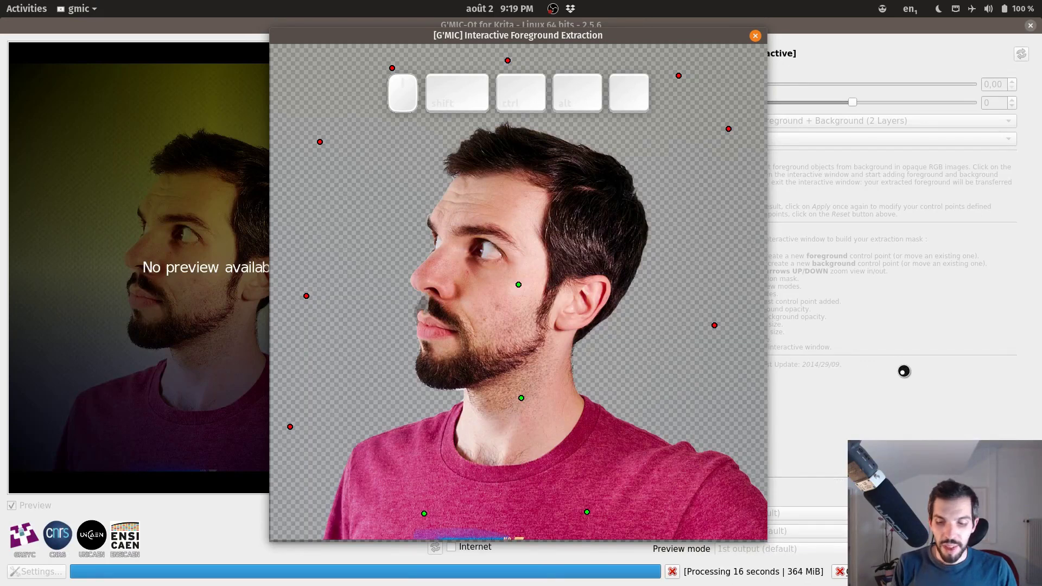
pyautogui.press('BackSpace')
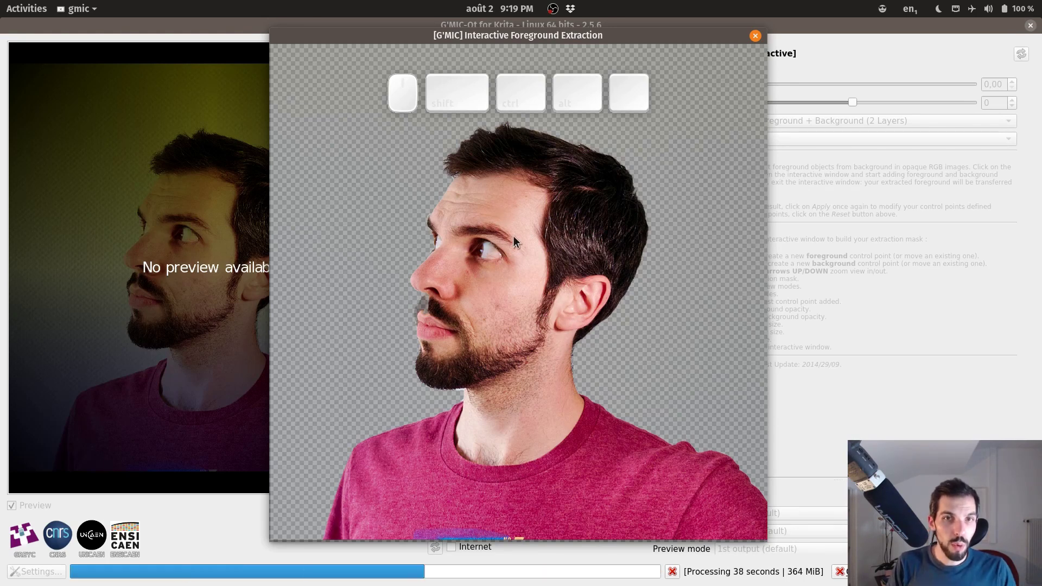
# Step: Mark forehead, cheek, neck and both shirt sides as foreground, and two backdrop spots as background
pyautogui.click(524, 216)
pyautogui.click(503, 304)
pyautogui.click(517, 439)
pyautogui.click(623, 497)
pyautogui.click(423, 504)
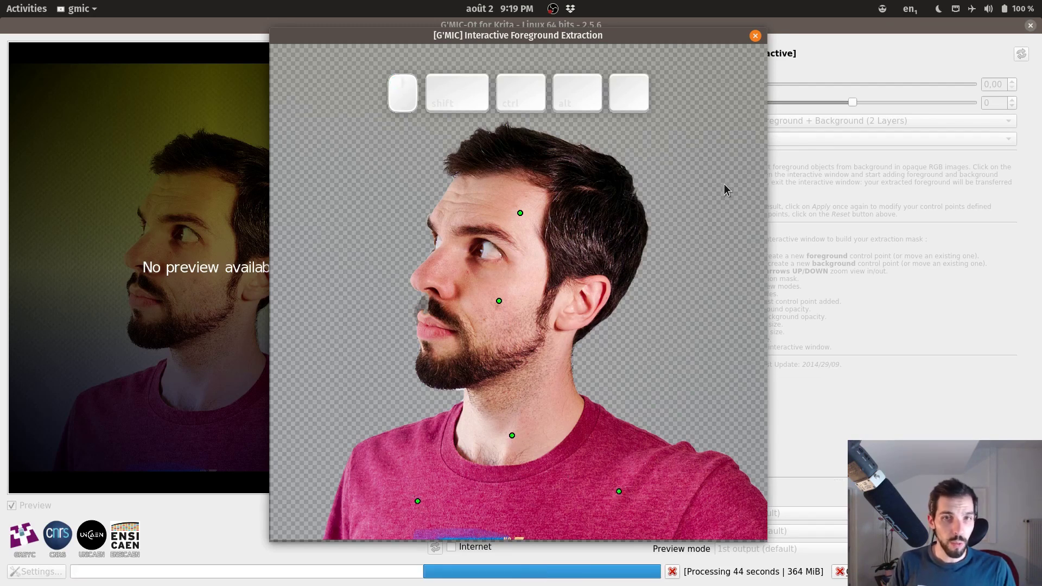
pyautogui.rightClick(715, 143)
pyautogui.rightClick(356, 214)
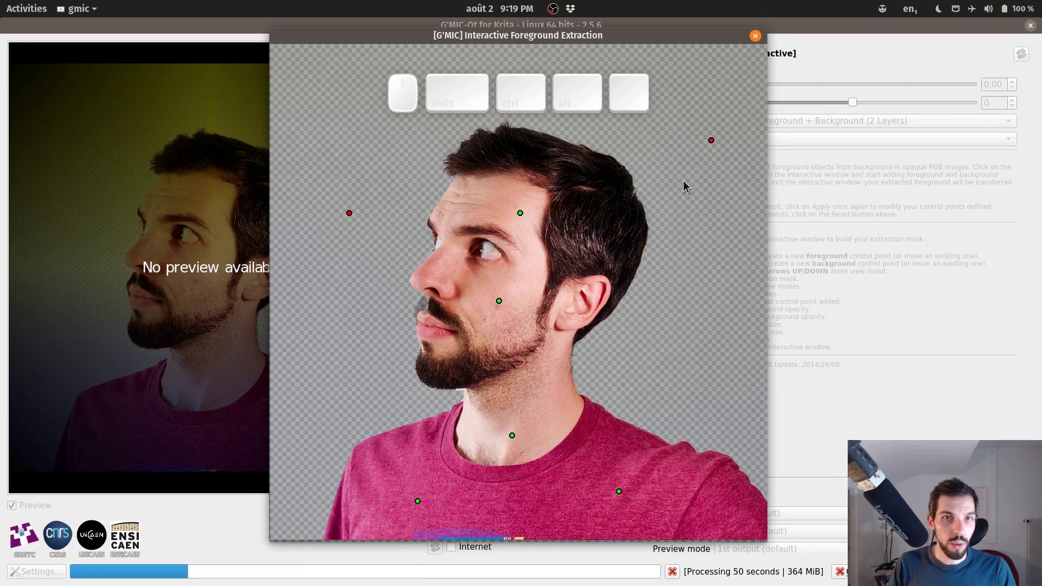
# Step: Add foreground points along the mustache edge and tip, with a background point in front of the lips
pyautogui.press('space')
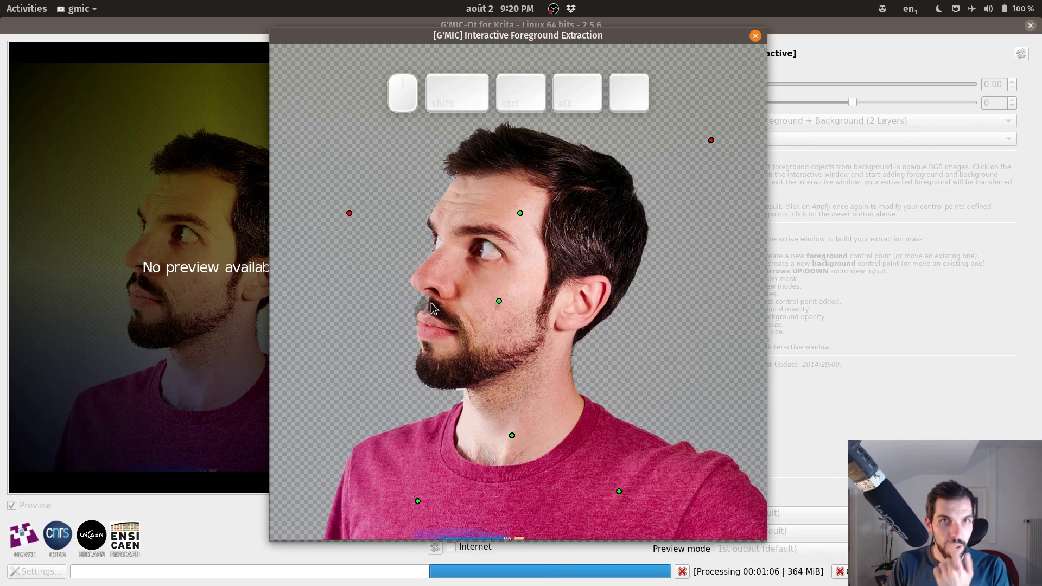
pyautogui.click(429, 309)
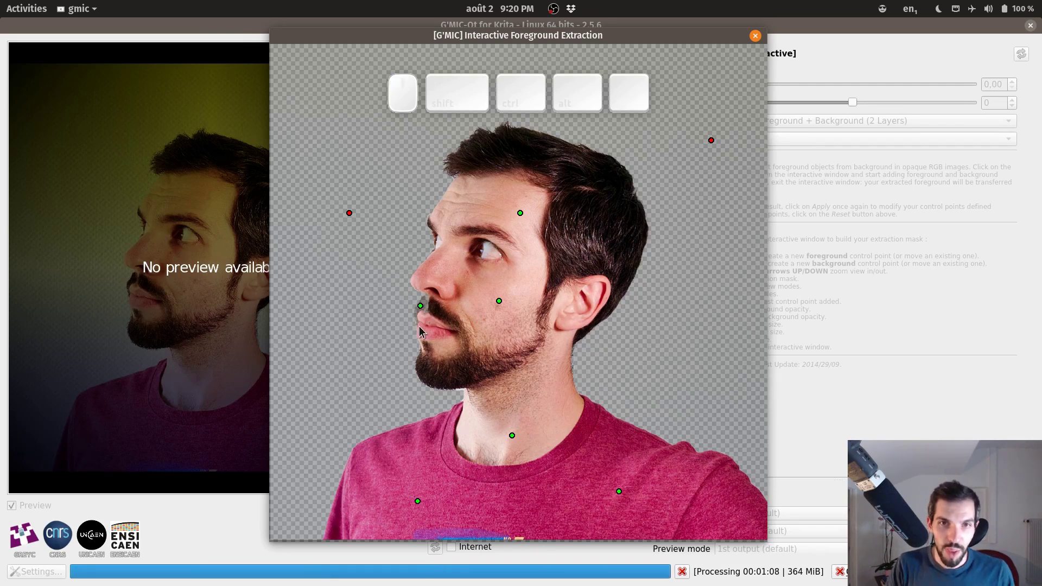
pyautogui.press('space')
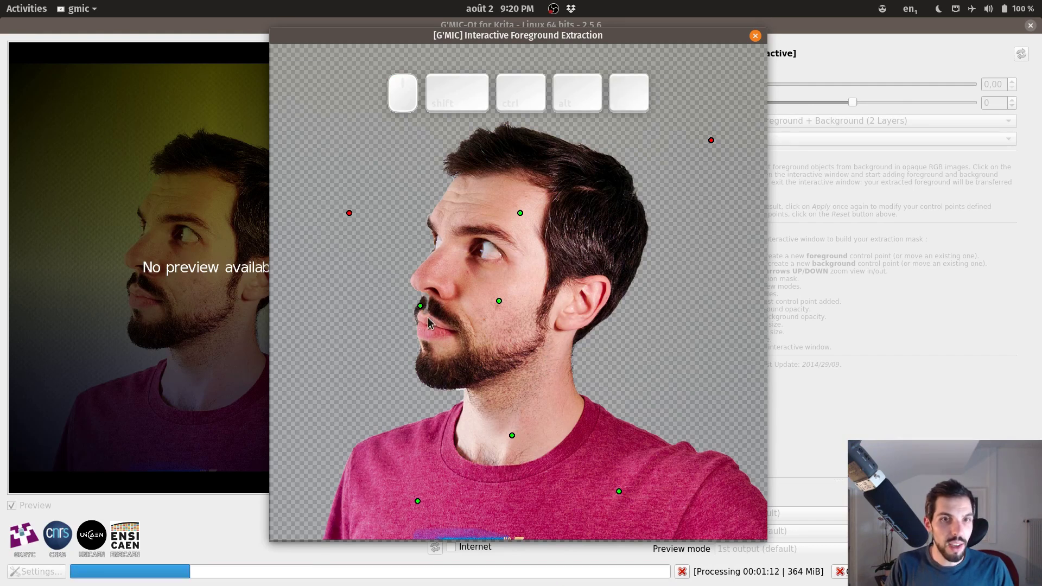
pyautogui.click(433, 312)
pyautogui.rightClick(404, 304)
pyautogui.press('space')
pyautogui.click(430, 301)
pyautogui.click(432, 296)
pyautogui.press('space')
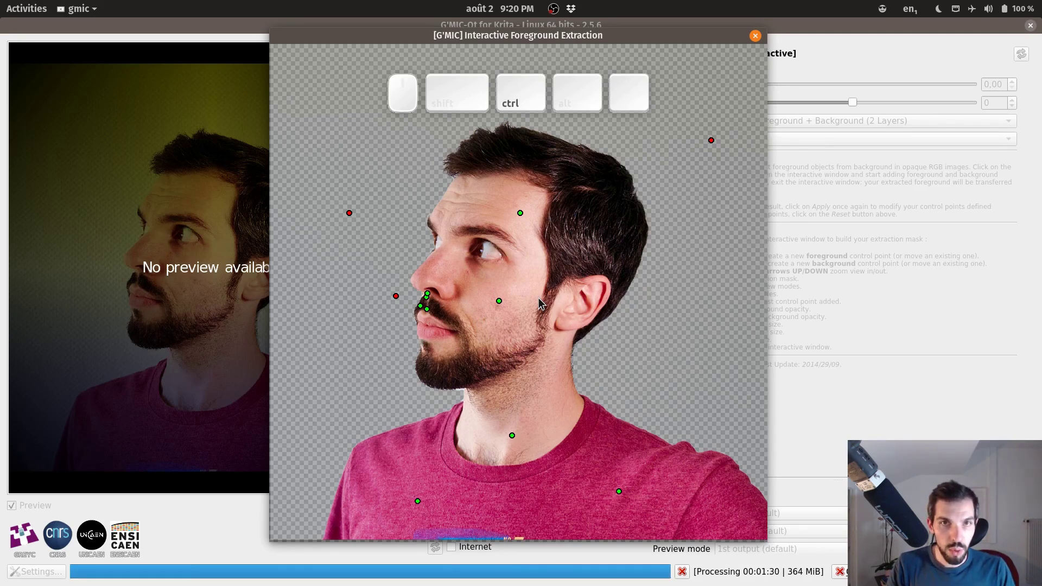
# Step: Zoom in and pan the extraction preview down to the chin area
pyautogui.press('ctrl+Up')
pyautogui.press('ctrl+Up')
pyautogui.press('ctrl+Down')
pyautogui.press('ctrl+Up')
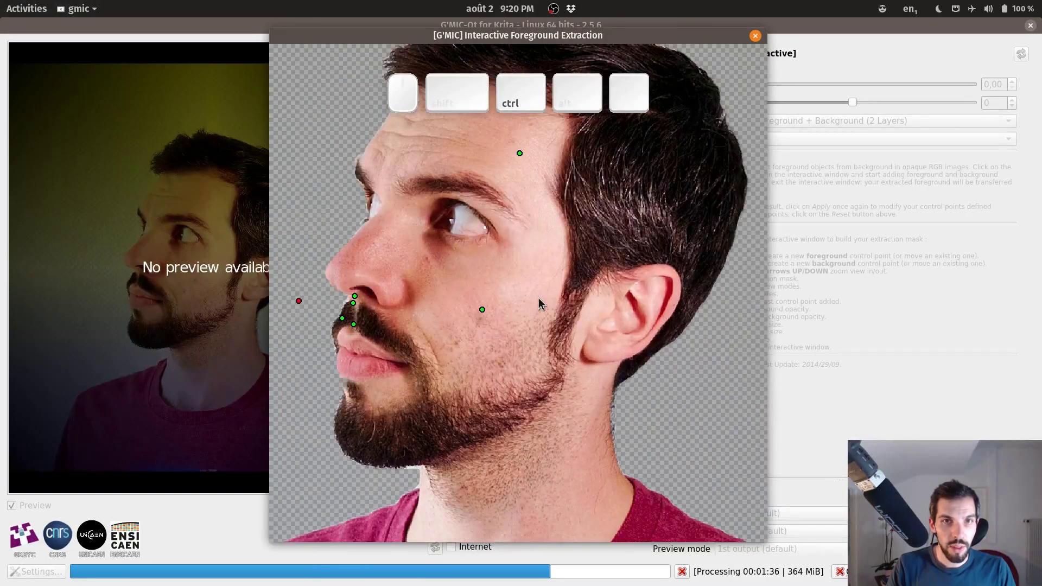
pyautogui.moveTo(423, 236); pyautogui.dragTo(494, 224)
pyautogui.press('ctrl+Left')
pyautogui.press('ctrl+Right')
pyautogui.press('ctrl+Left')
pyautogui.press('ctrl+Right')
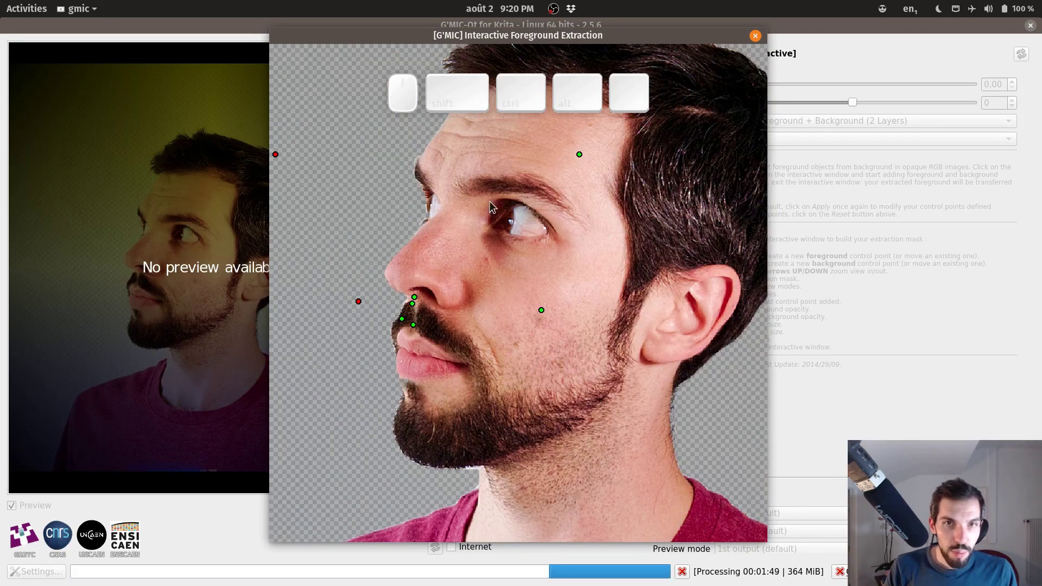
pyautogui.scroll(3)
pyautogui.scroll(3)
pyautogui.click(456, 274)
pyautogui.click(502, 233)
pyautogui.middleClick(611, 241)
# Step: Mark the gap below the chin as background and two skin points under the beard as foreground
pyautogui.rightClick(563, 278)
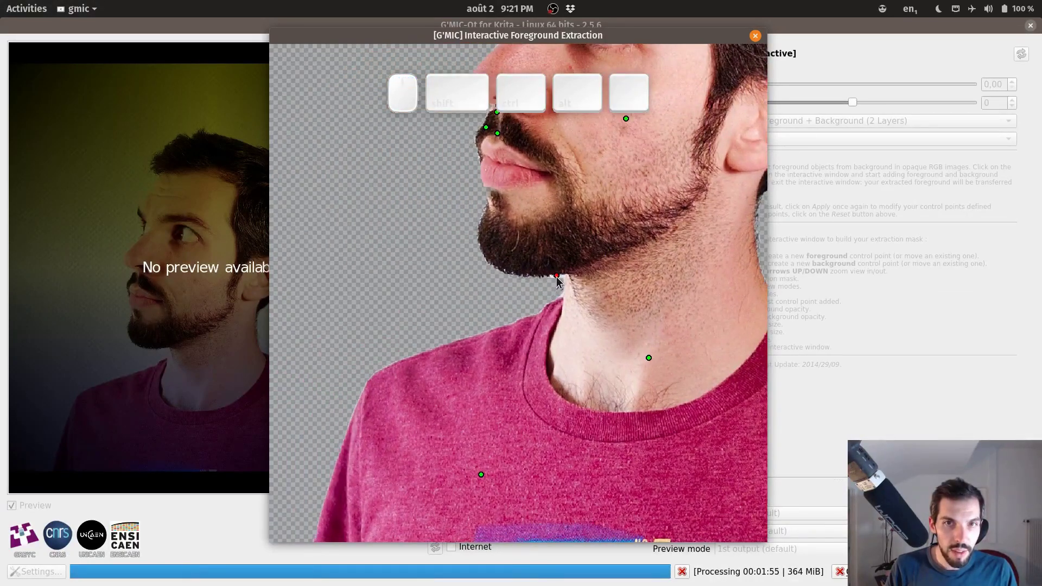
pyautogui.rightClick(564, 277)
pyautogui.click(561, 270)
pyautogui.click(577, 272)
pyautogui.press('space')
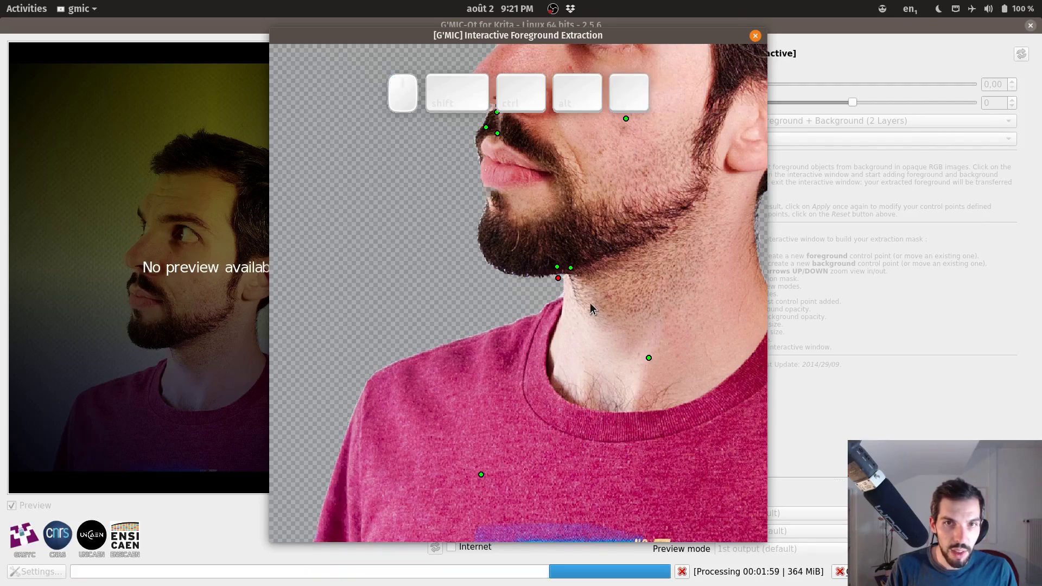
pyautogui.click(582, 313)
pyautogui.middleClick(550, 356)
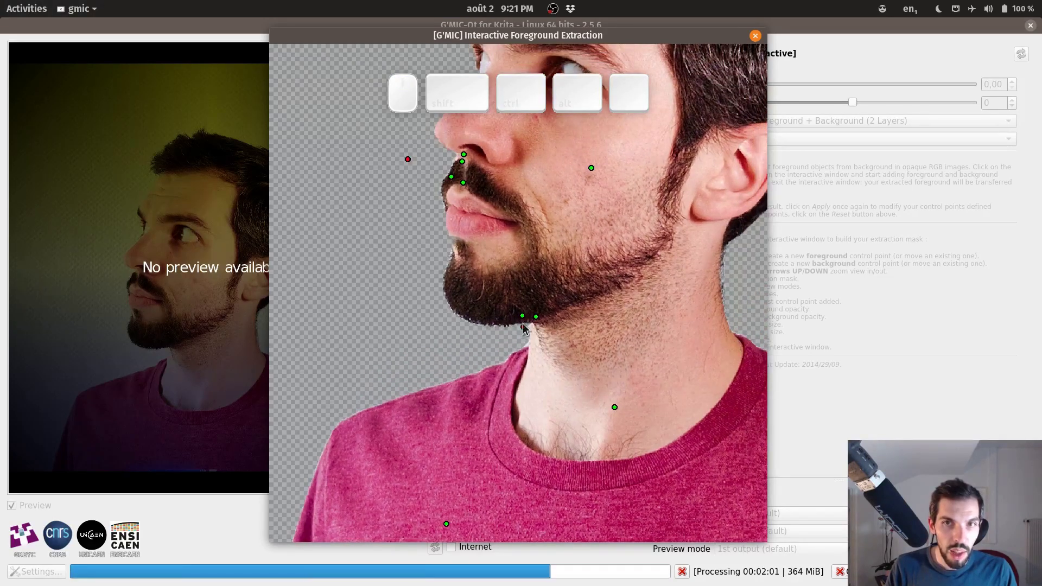
pyautogui.moveTo(728, 274); pyautogui.dragTo(699, 281)
pyautogui.moveTo(700, 281); pyautogui.dragTo(591, 297)
pyautogui.moveTo(590, 297); pyautogui.dragTo(666, 235)
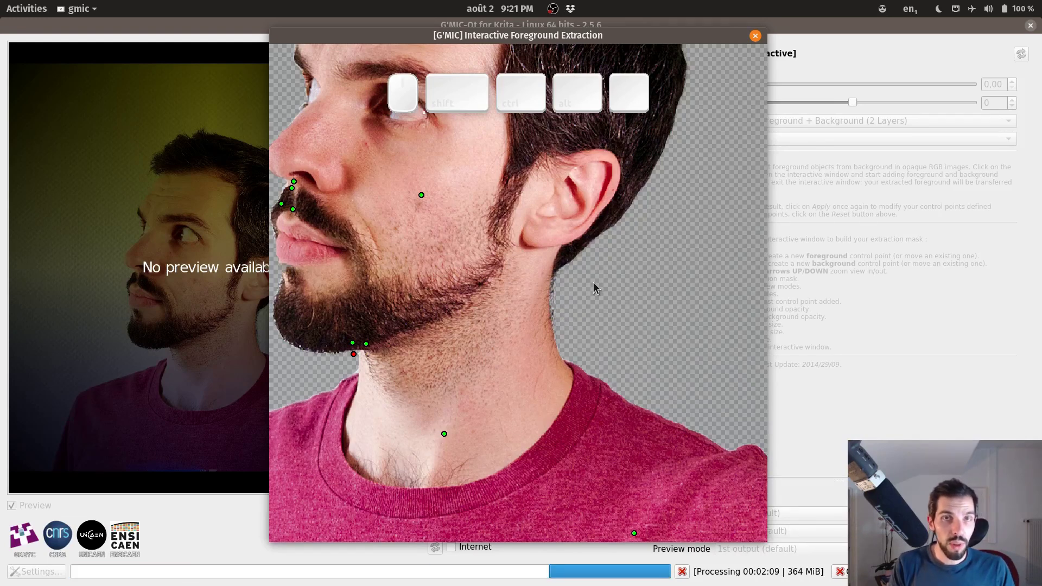
# Step: Try foreground and background points at the neck edge behind the ear, then undo them
pyautogui.press('Tab')
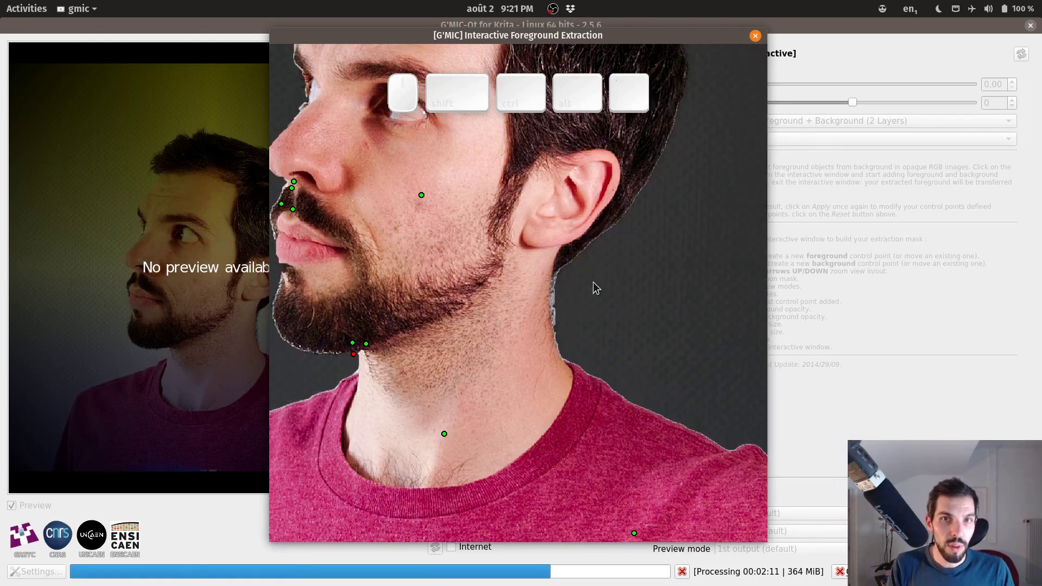
pyautogui.moveTo(563, 315); pyautogui.dragTo(487, 389)
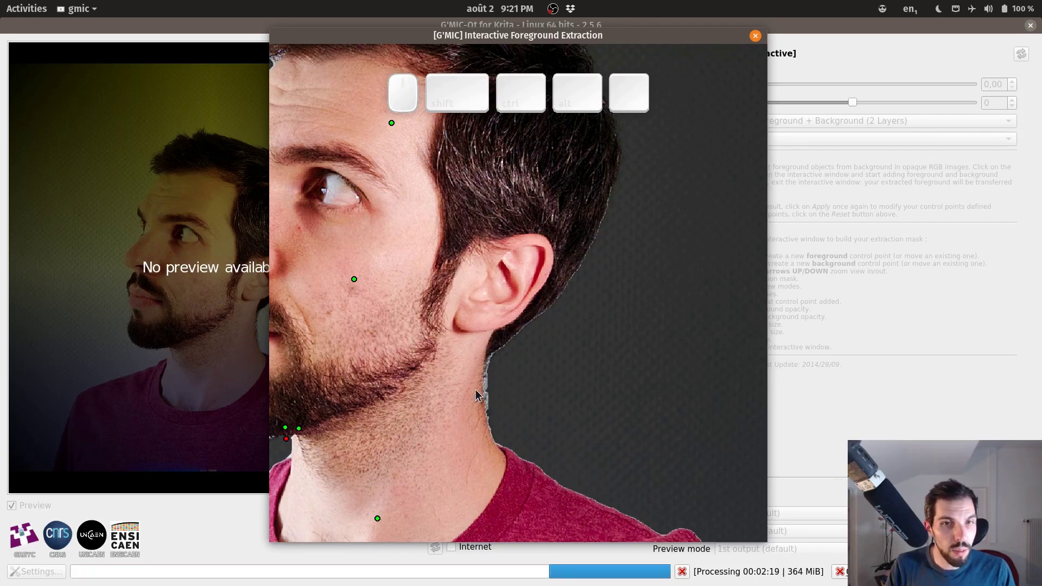
pyautogui.click(478, 392)
pyautogui.rightClick(489, 390)
pyautogui.rightClick(490, 391)
pyautogui.moveTo(491, 394); pyautogui.dragTo(491, 400)
pyautogui.moveTo(492, 393); pyautogui.dragTo(493, 394)
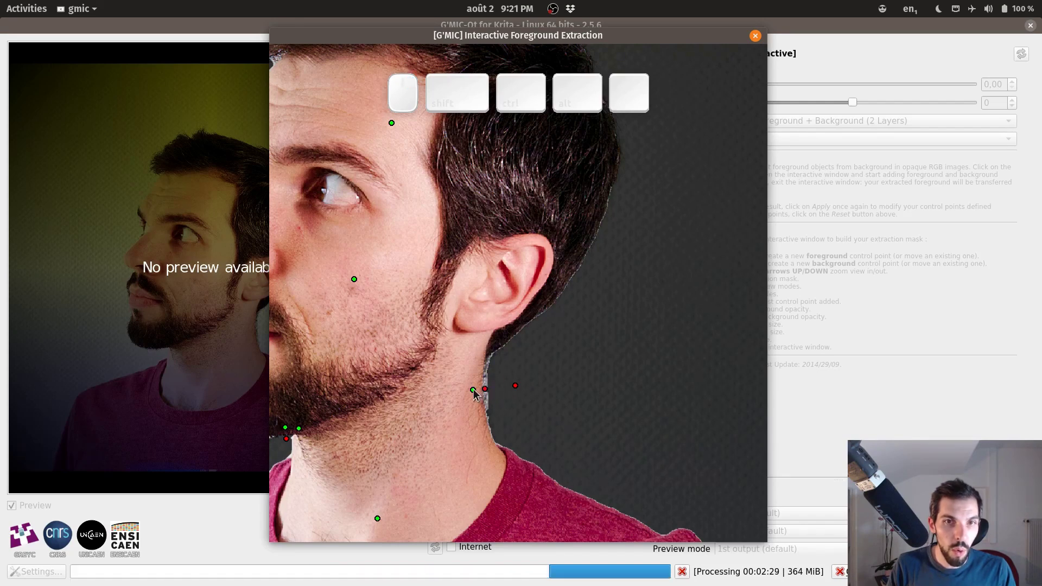
pyautogui.moveTo(478, 394); pyautogui.dragTo(527, 421)
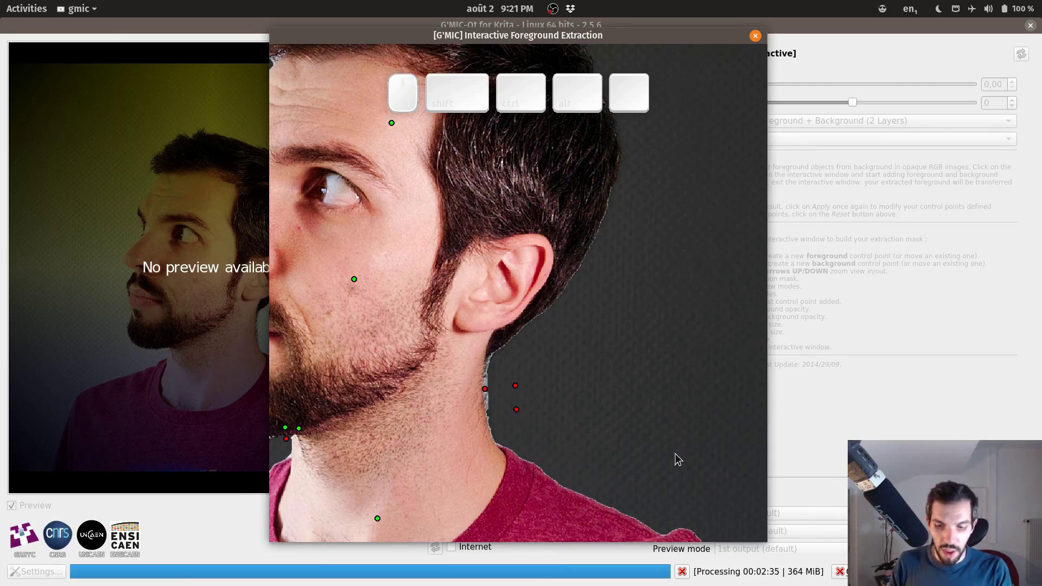
pyautogui.press('BackSpace')
pyautogui.press('BackSpace')
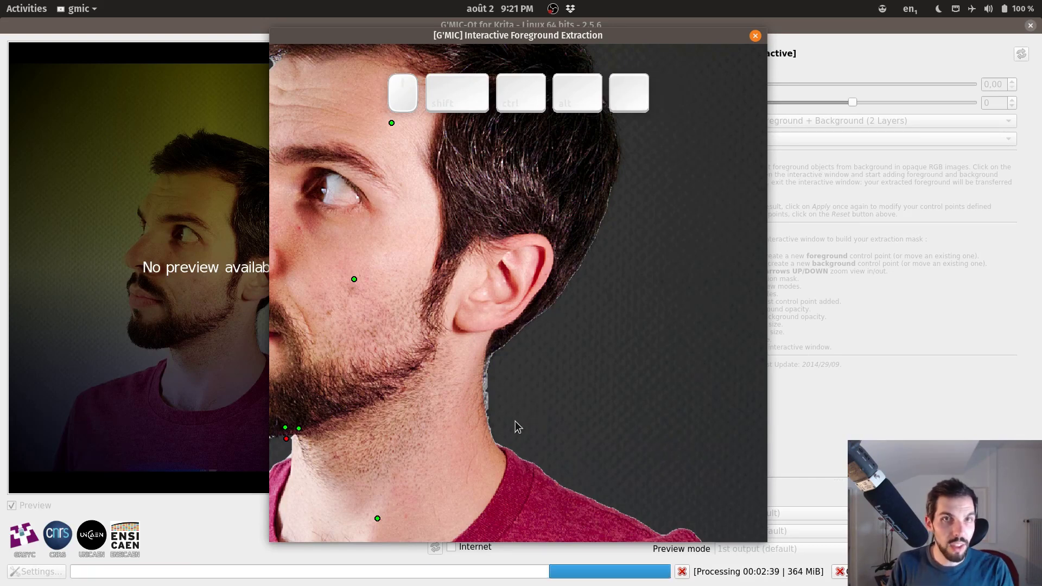
# Step: Re-mark the neck edge as foreground with background behind it, removing the extra background points
pyautogui.click(475, 402)
pyautogui.rightClick(491, 390)
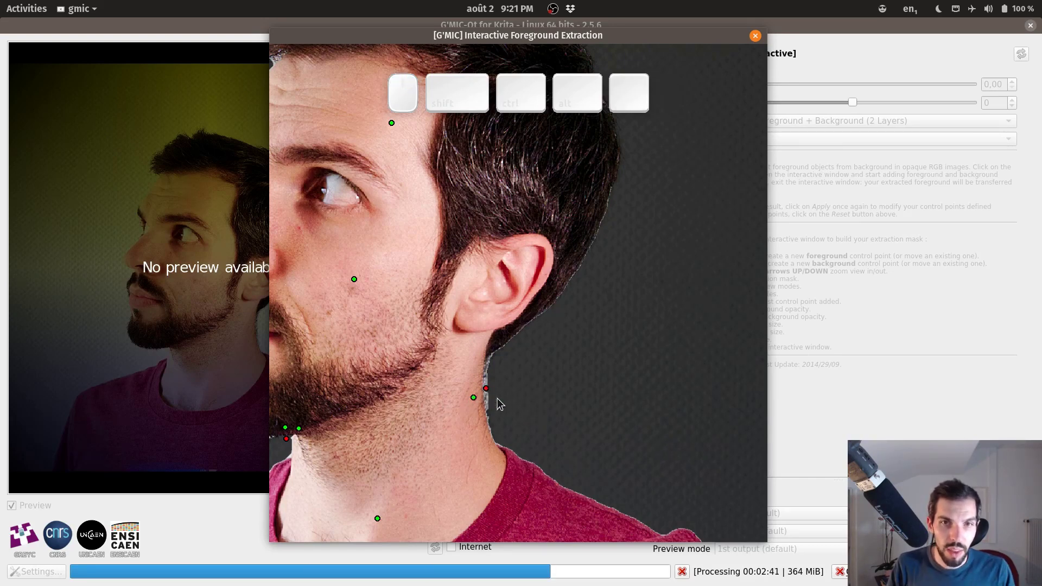
pyautogui.press('space')
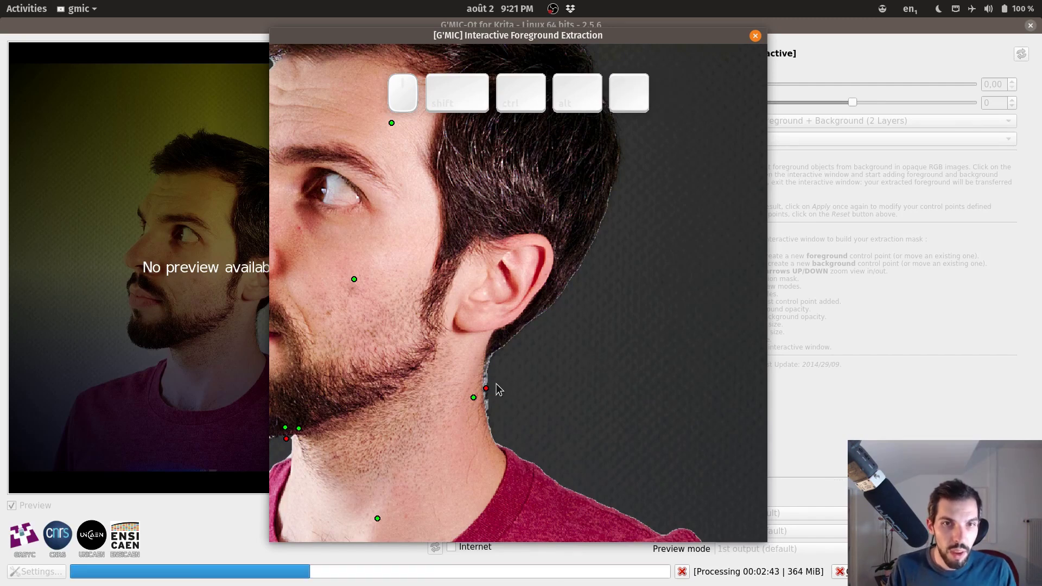
pyautogui.rightClick(492, 383)
pyautogui.scroll(3)
pyautogui.press('space')
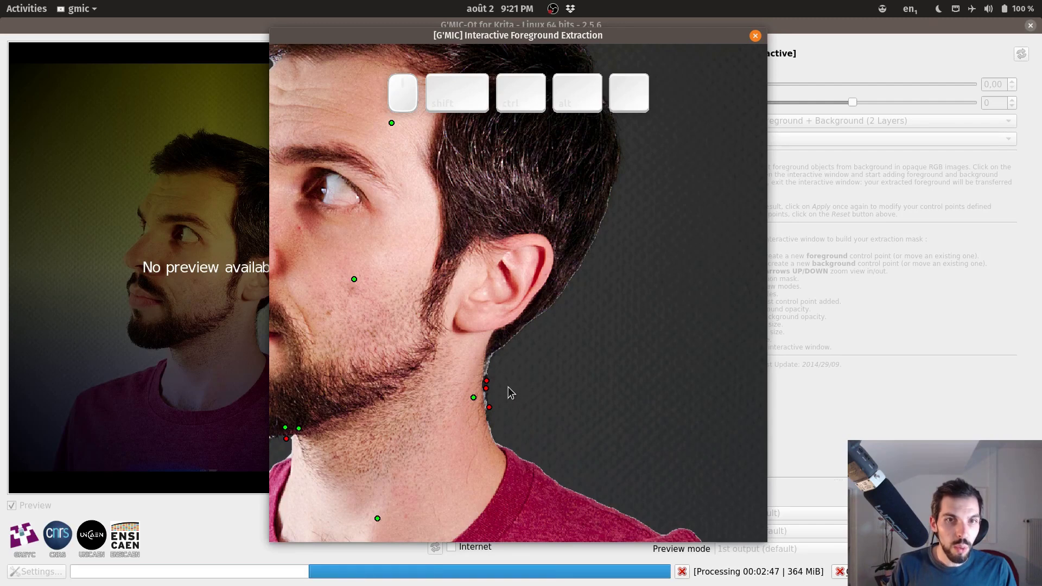
pyautogui.press('BackSpace')
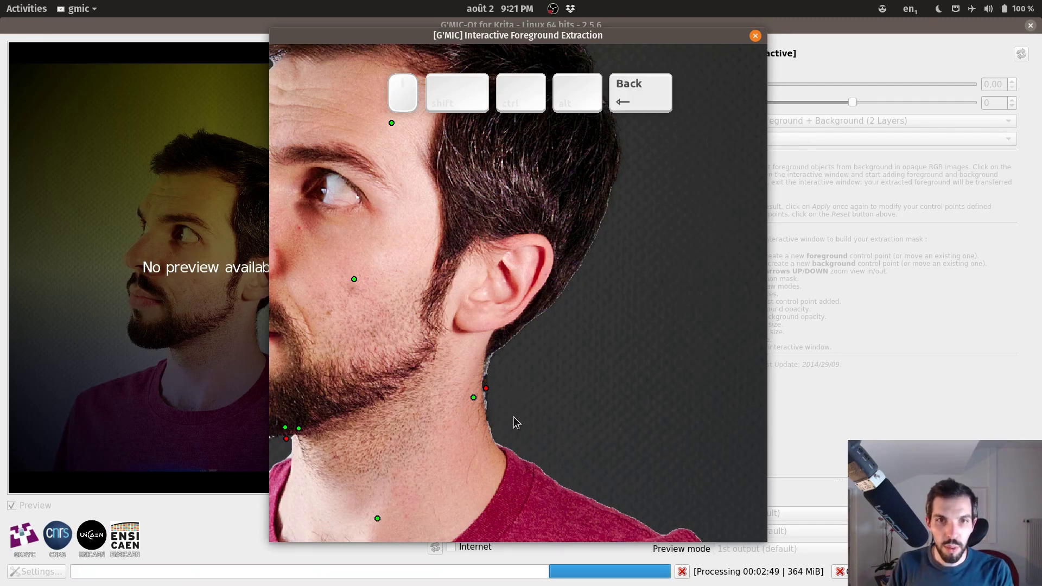
pyautogui.press('space')
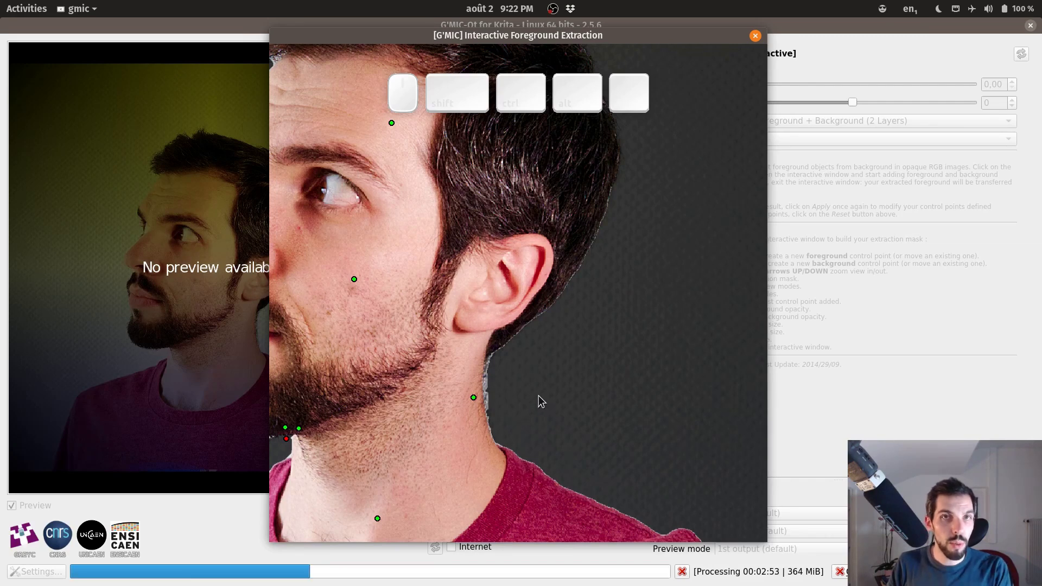
# Step: Cycle the preview display modes over chin and neck and show the extracted portrait over transparency
pyautogui.moveTo(541, 357); pyautogui.dragTo(588, 388)
pyautogui.middleClick(572, 347)
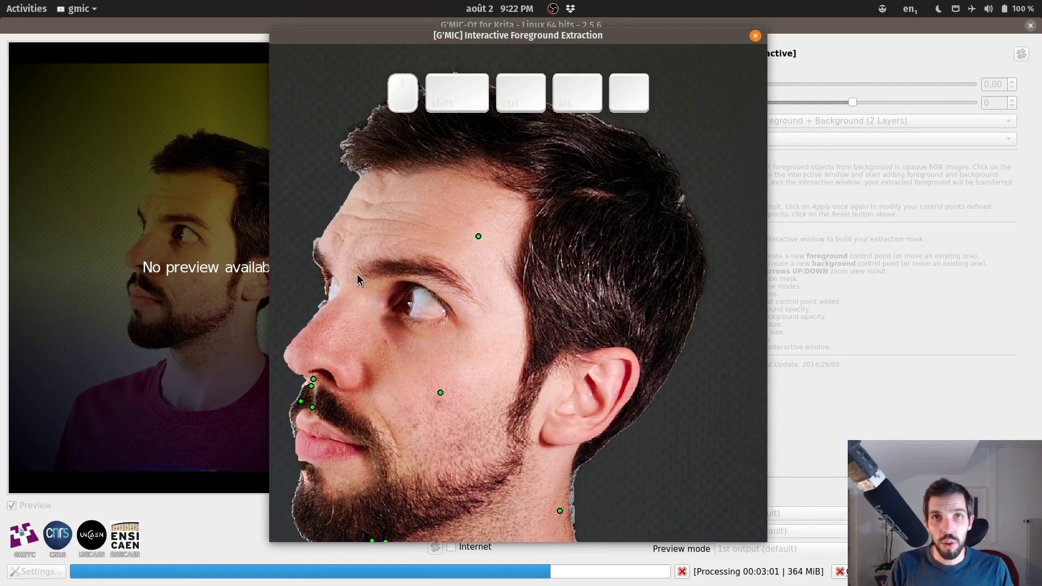
pyautogui.moveTo(573, 304); pyautogui.dragTo(595, 227)
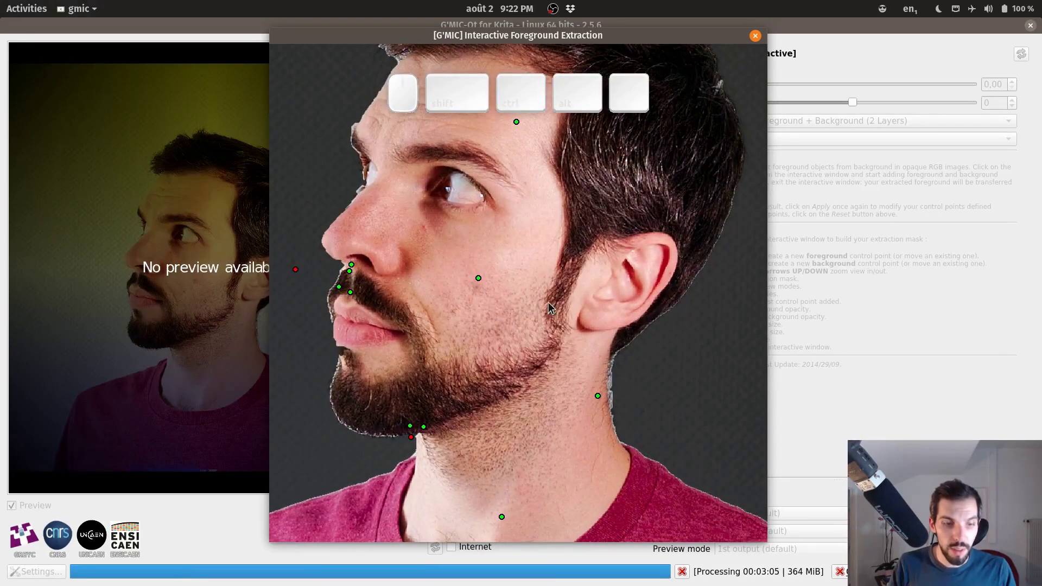
pyautogui.press('Tab')
pyautogui.press('Tab')
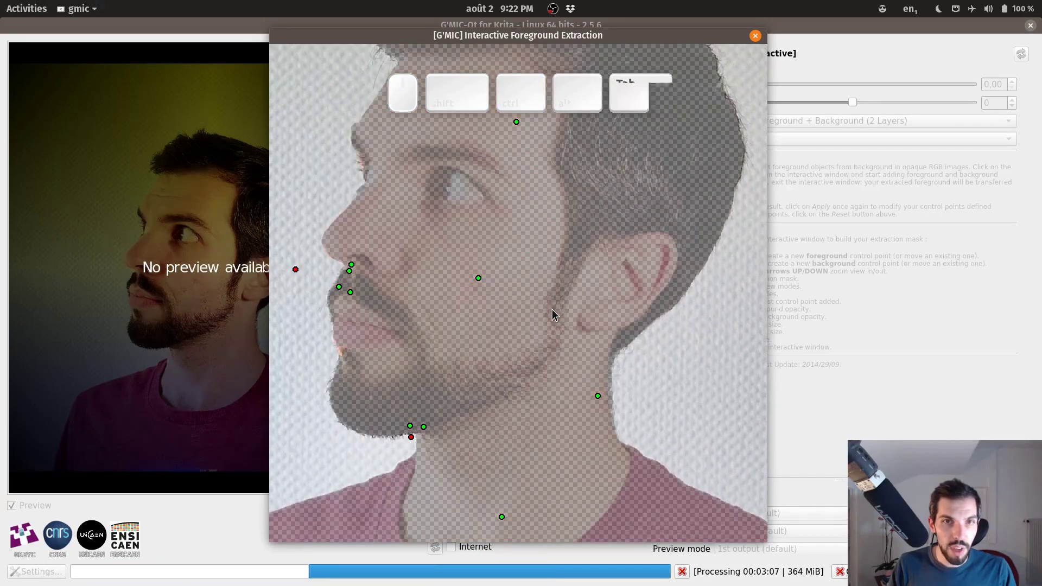
pyautogui.press('Tab')
pyautogui.press('Tab')
pyautogui.press('Tab')
pyautogui.scroll(3)
pyautogui.scroll(3)
pyautogui.press('space')
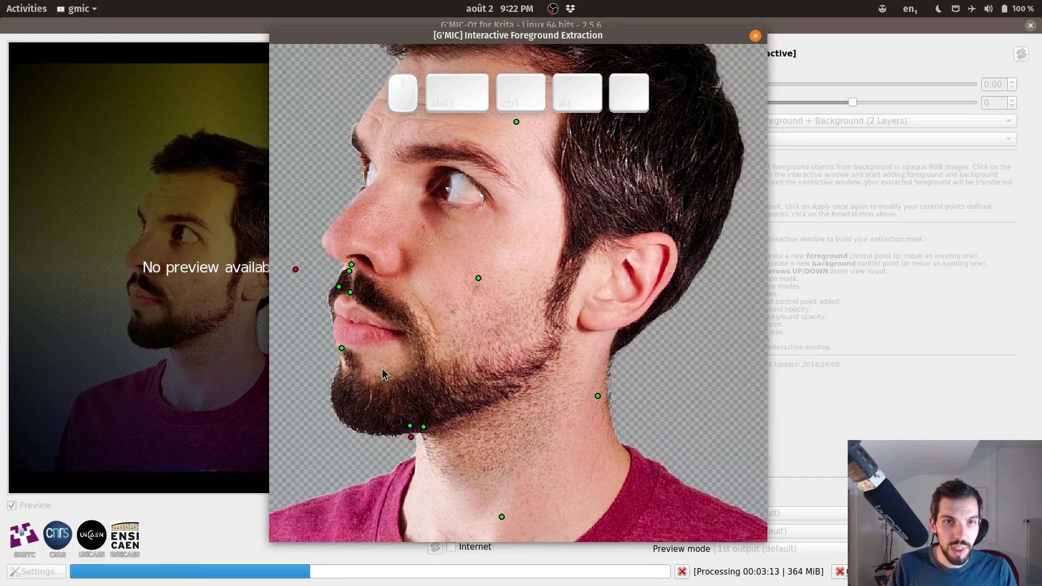
# Step: Apply the extraction and add a new empty layer above the original photo layer
pyautogui.press('Return')
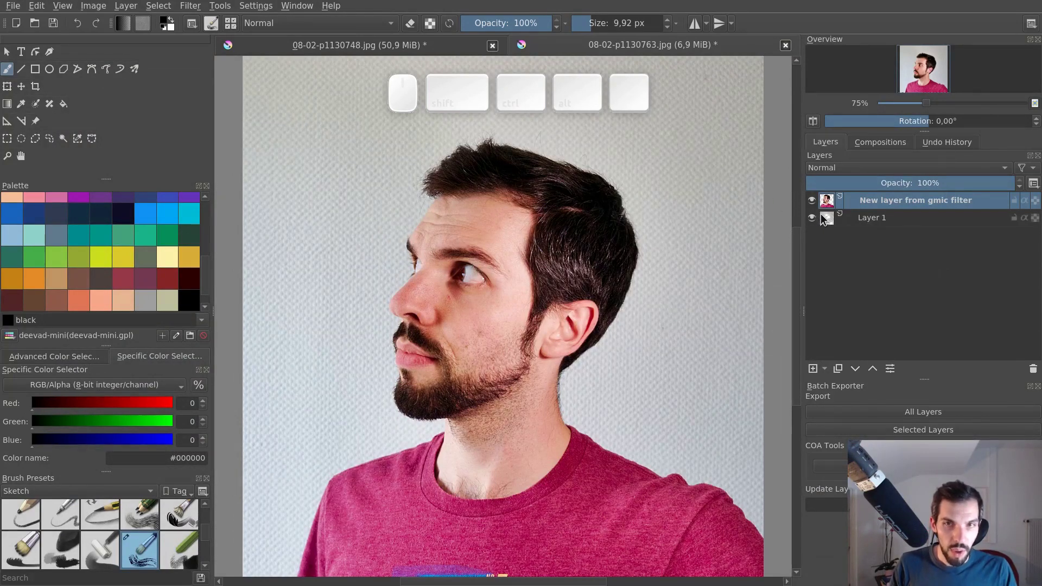
pyautogui.press('alt+2')
pyautogui.moveTo(884, 201); pyautogui.dragTo(887, 205)
pyautogui.press('alt+2')
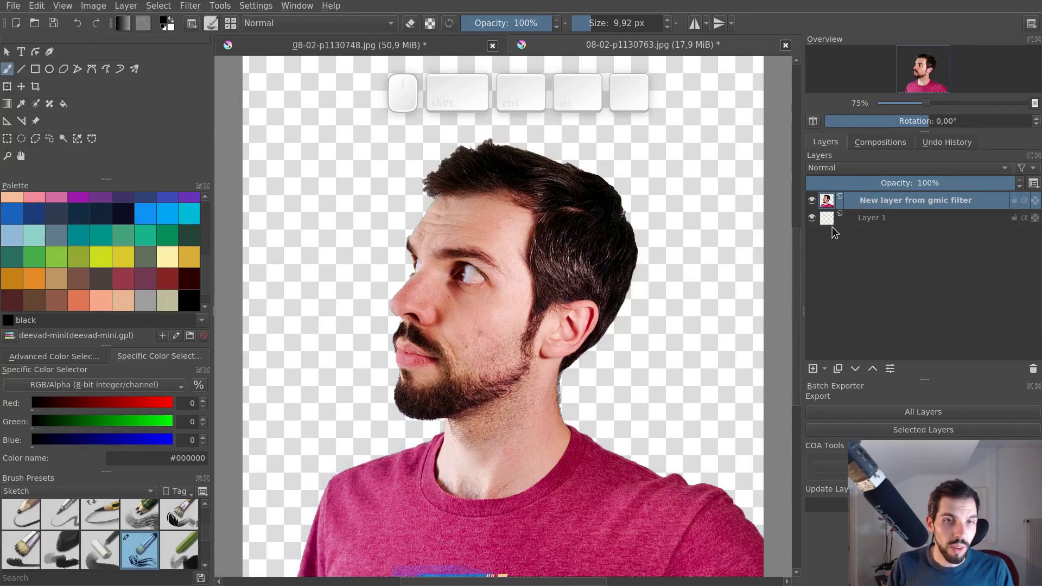
pyautogui.click(859, 223)
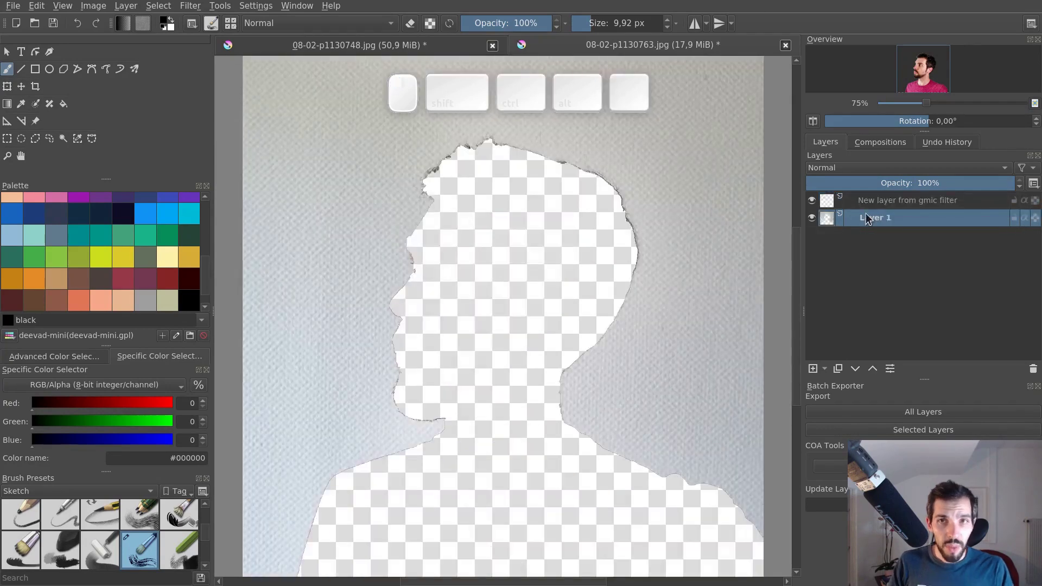
pyautogui.press('alt+2')
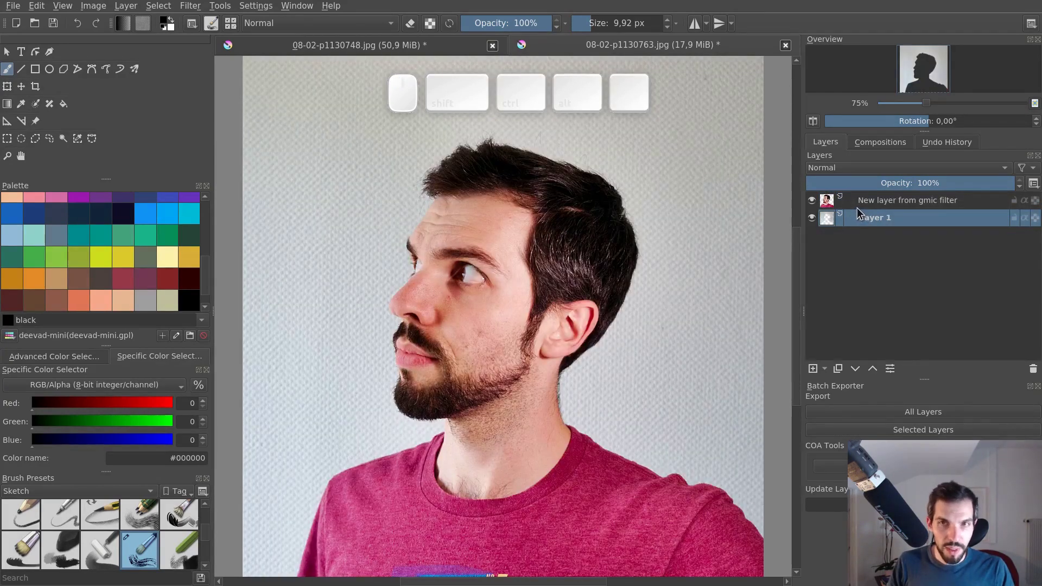
pyautogui.press('n')
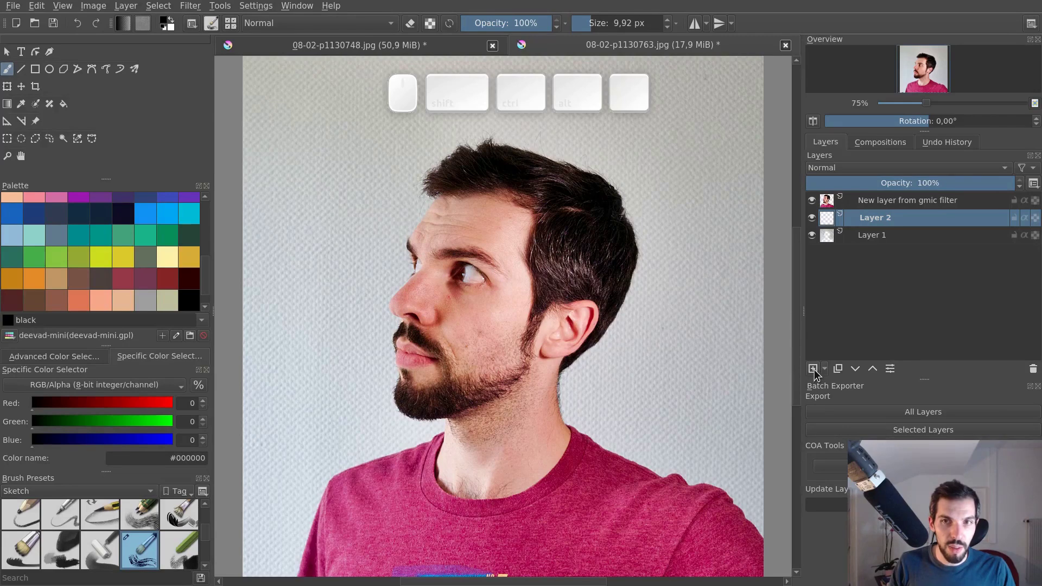
# Step: Pick orange from the palette and fill the new layer with it using the Fill tool
pyautogui.click(891, 290)
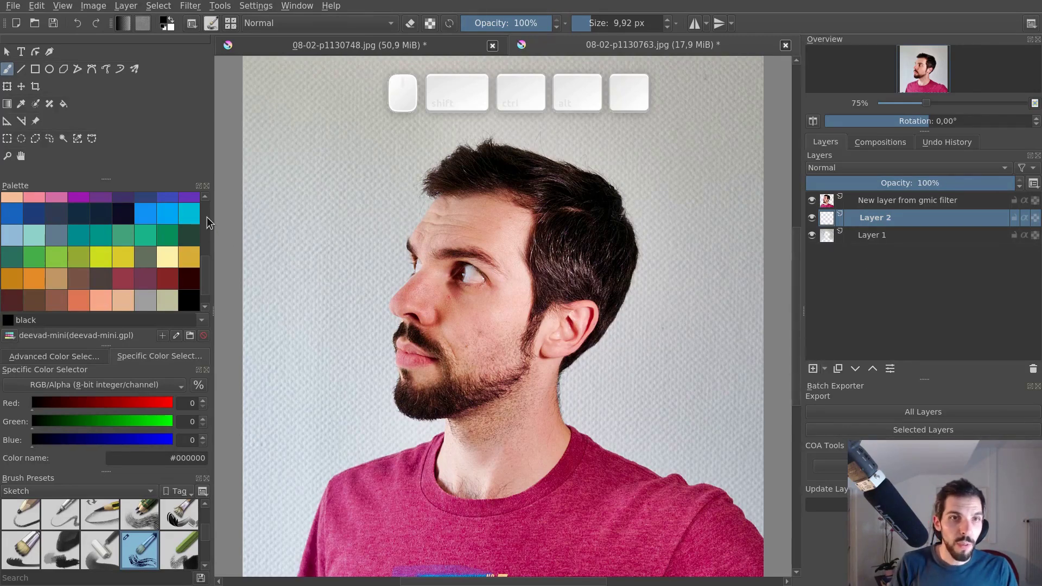
pyautogui.moveTo(212, 274); pyautogui.dragTo(200, 253)
pyautogui.click(195, 252)
pyautogui.click(63, 111)
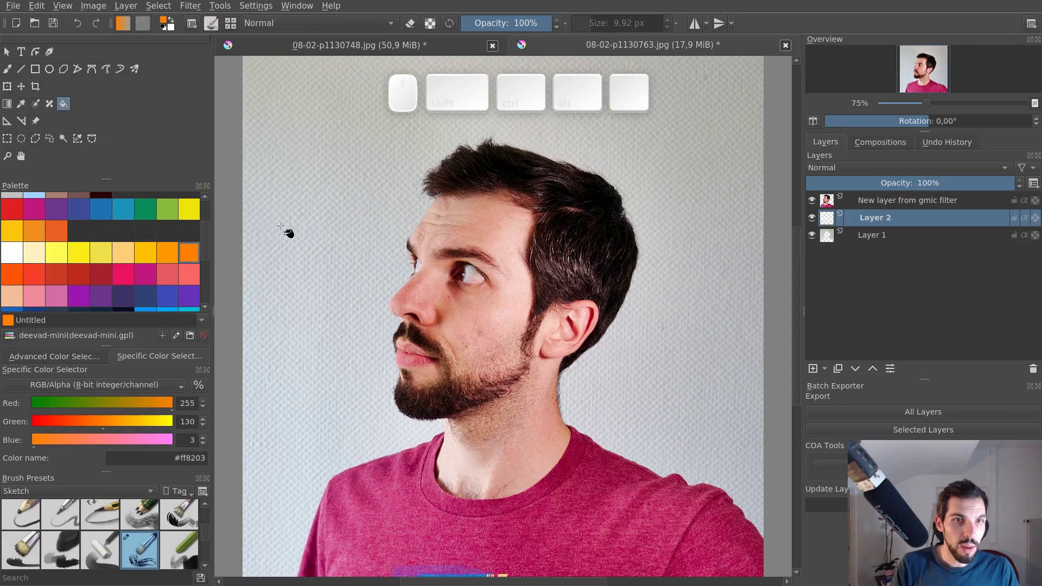
pyautogui.click(323, 202)
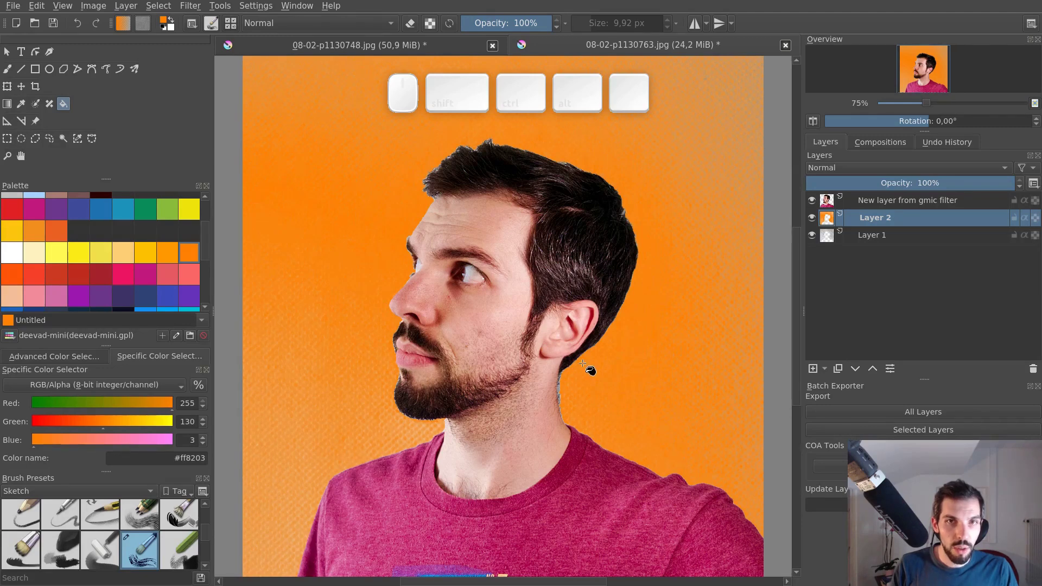
pyautogui.press('ctrl+z')
# Step: Fill the layer solid orange, group the extracted portrait layer and select its opaque outline
pyautogui.press('ctrl+f')
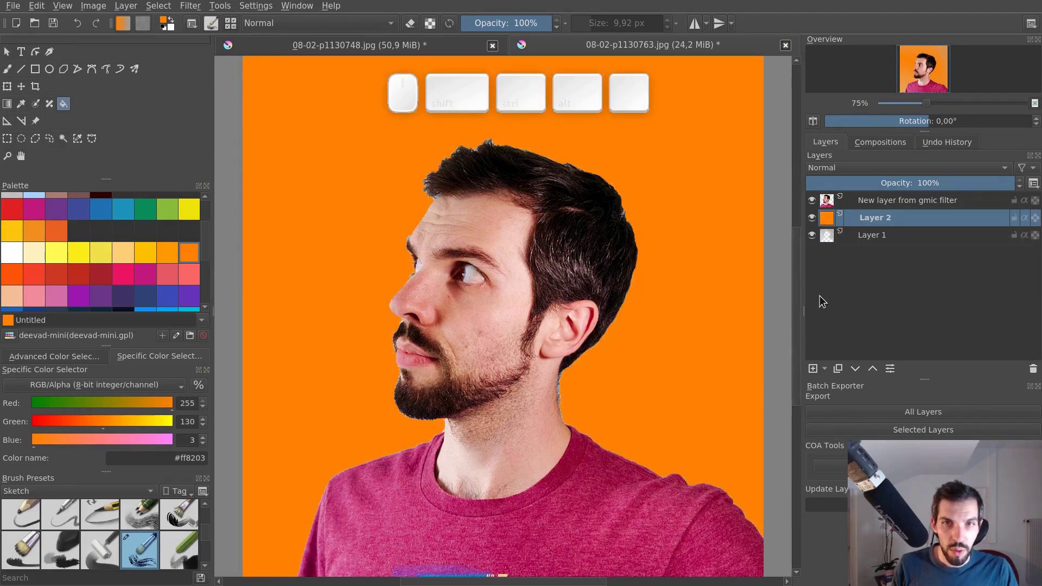
pyautogui.click(892, 205)
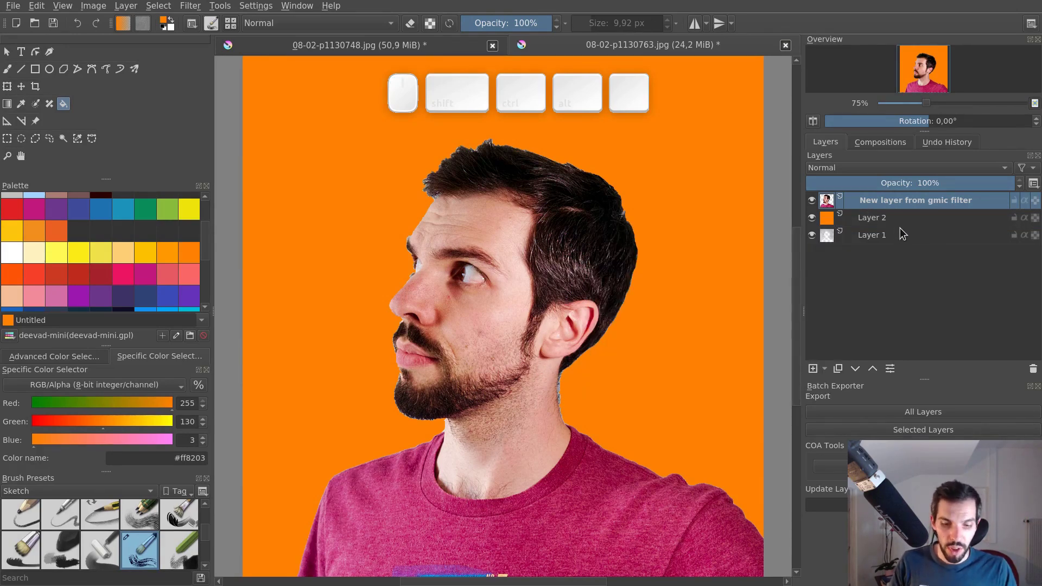
pyautogui.press('ctrl+g')
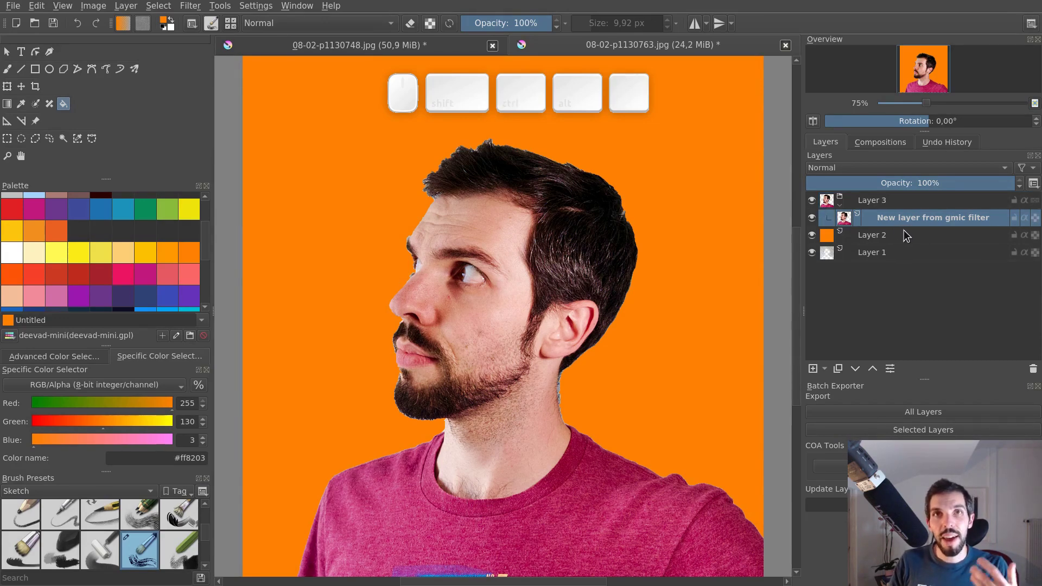
pyautogui.click(893, 198)
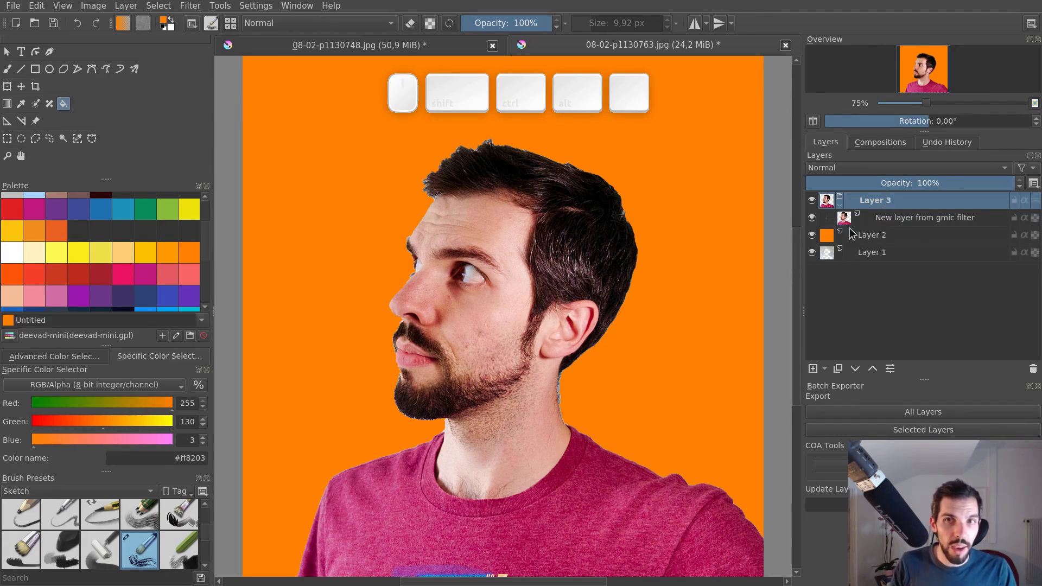
pyautogui.click(849, 225)
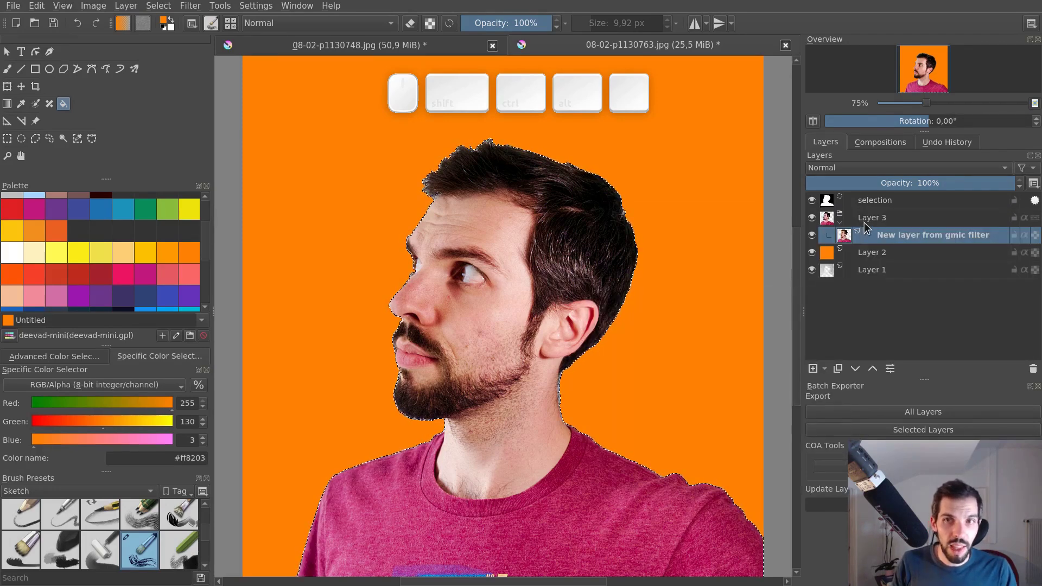
# Step: Add a Transparency Mask from the selection to the portrait group and view the mask
pyautogui.click(872, 222)
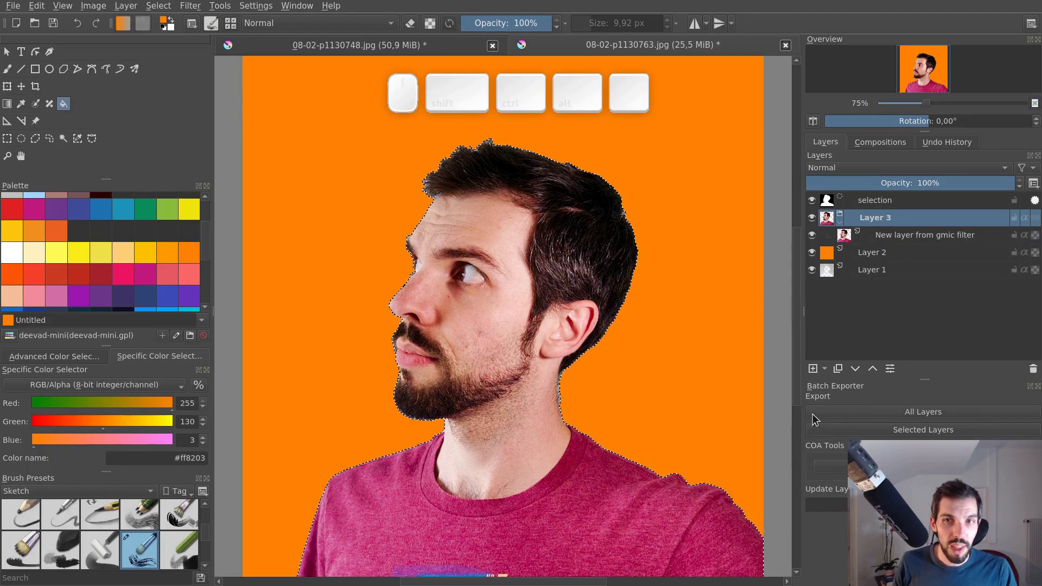
pyautogui.click(832, 374)
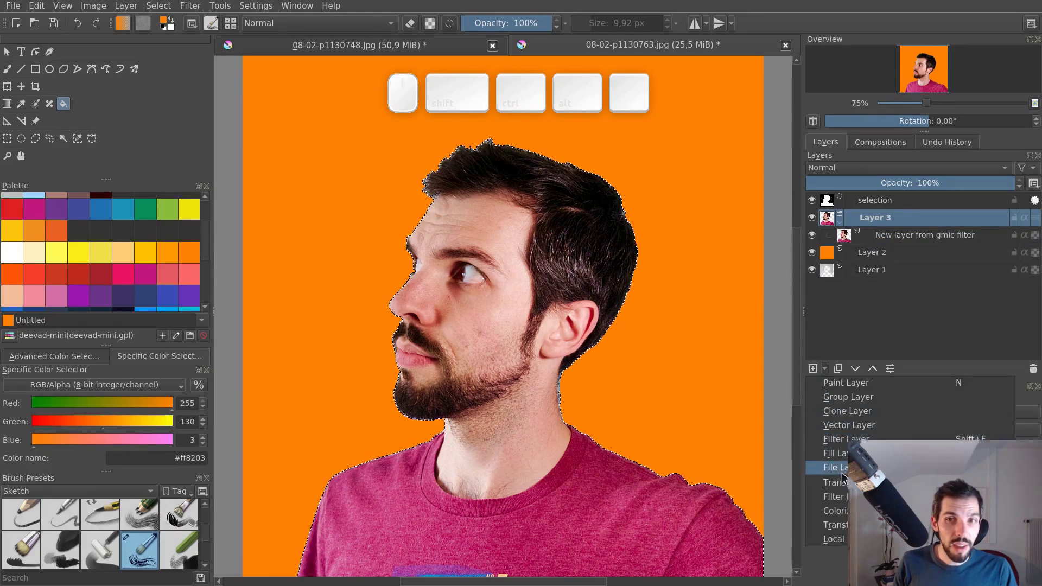
pyautogui.click(852, 483)
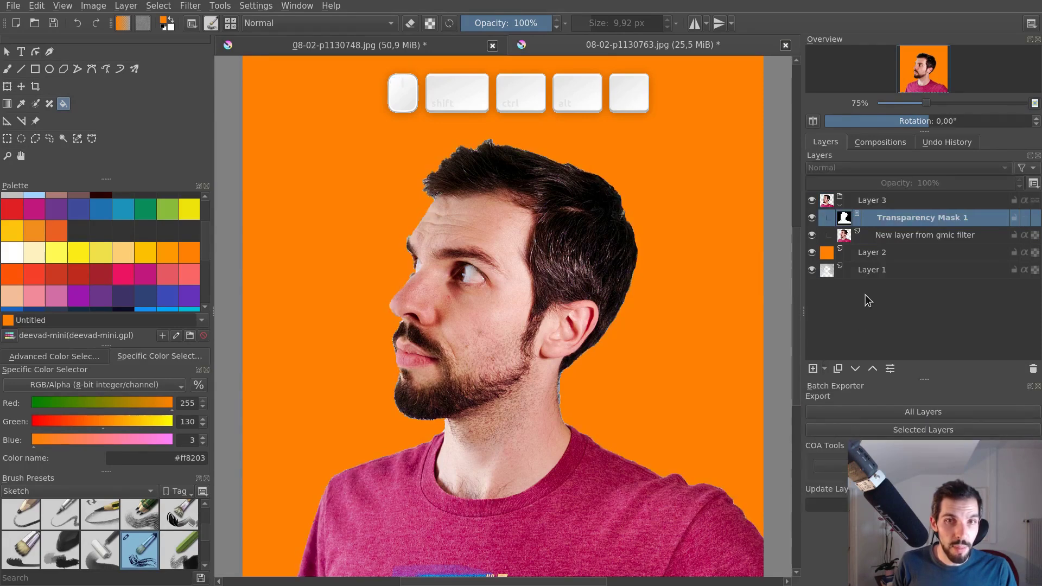
pyautogui.click(852, 222)
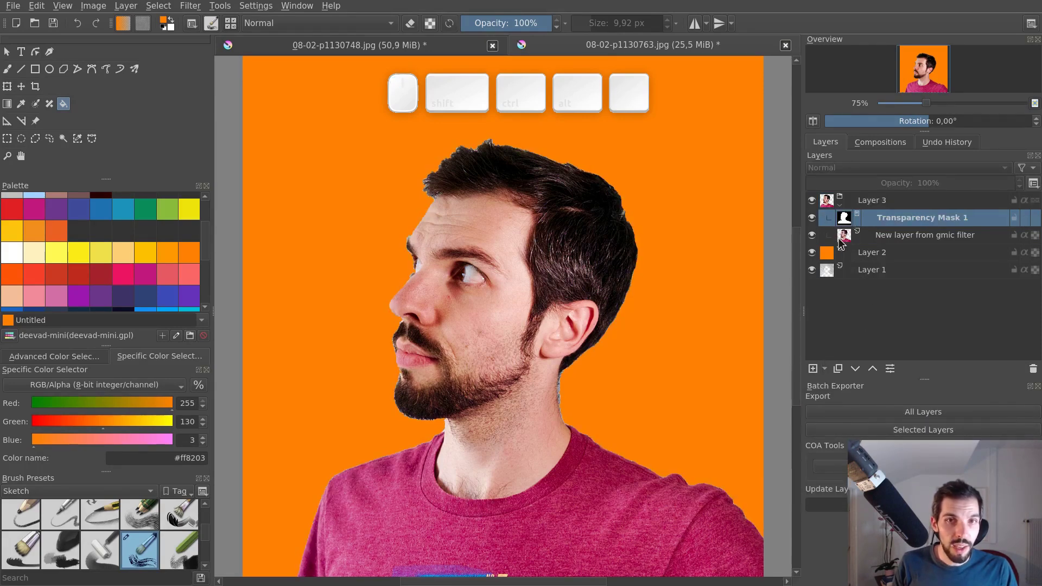
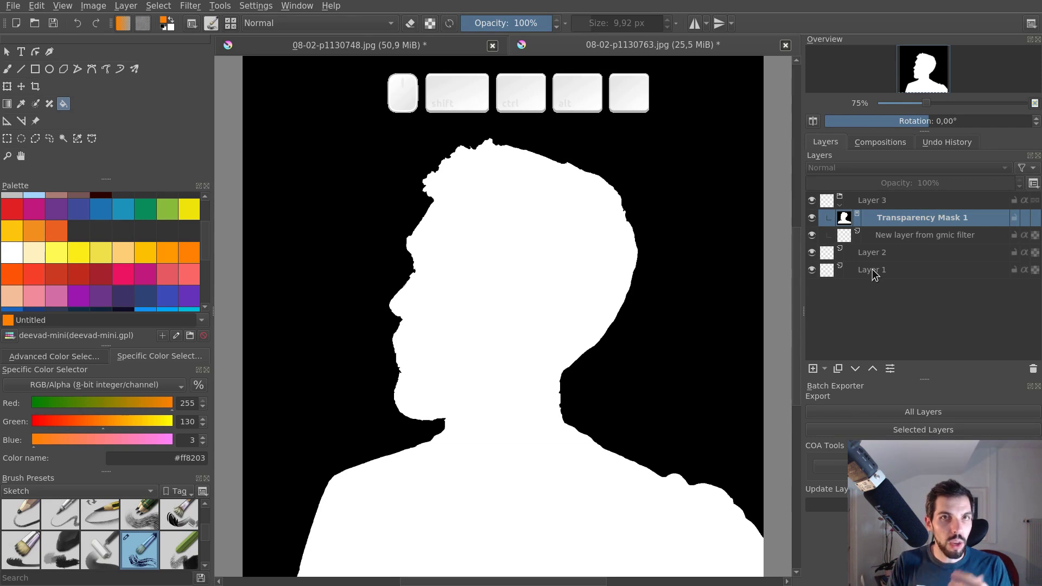
# Step: Show the mask alone and apply a Gaussian Blur with 5 px radii to soften its edges
pyautogui.press('alt+2')
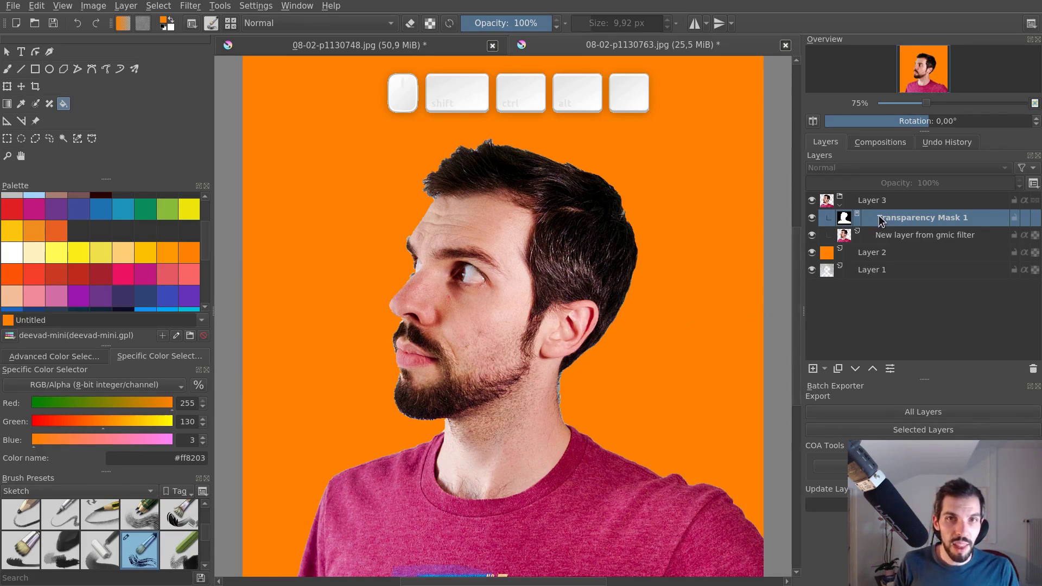
pyautogui.press('2')
pyautogui.press('1')
pyautogui.press('ctrl+space')
pyautogui.click(602, 384)
pyautogui.click(626, 347)
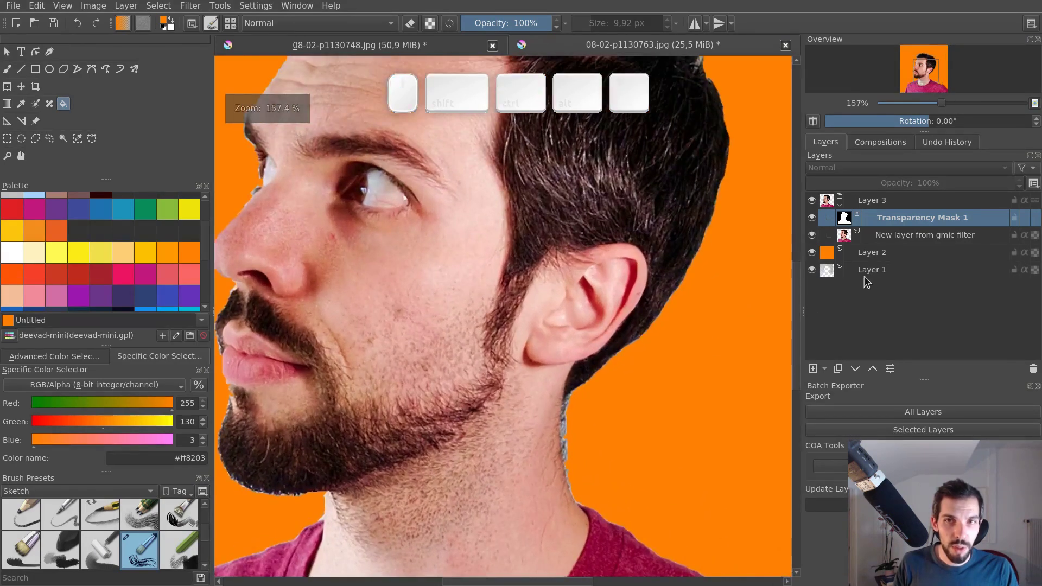
pyautogui.press('alt+2')
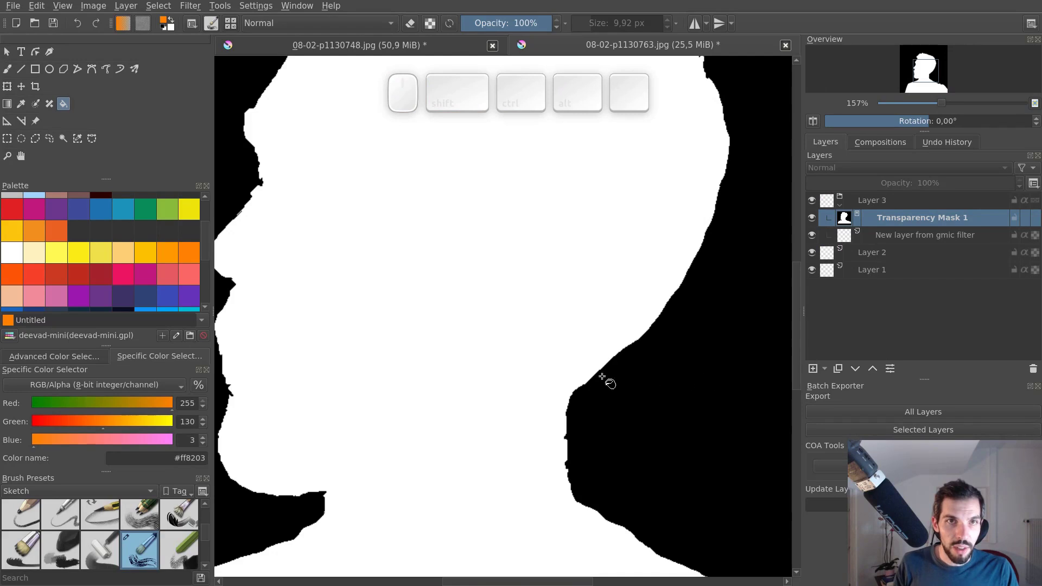
pyautogui.click(193, 6)
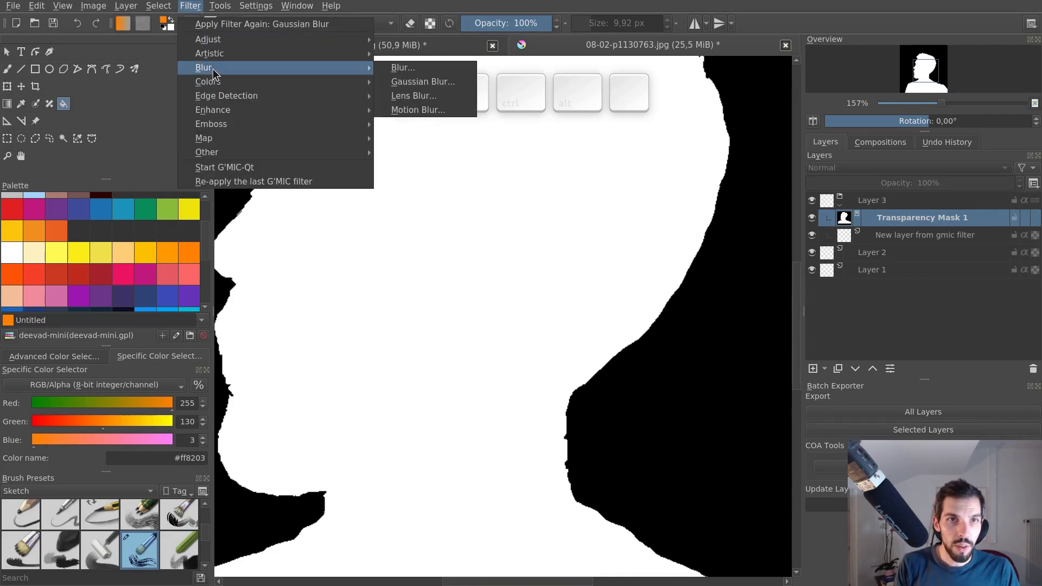
pyautogui.moveTo(415, 87); pyautogui.dragTo(456, 113)
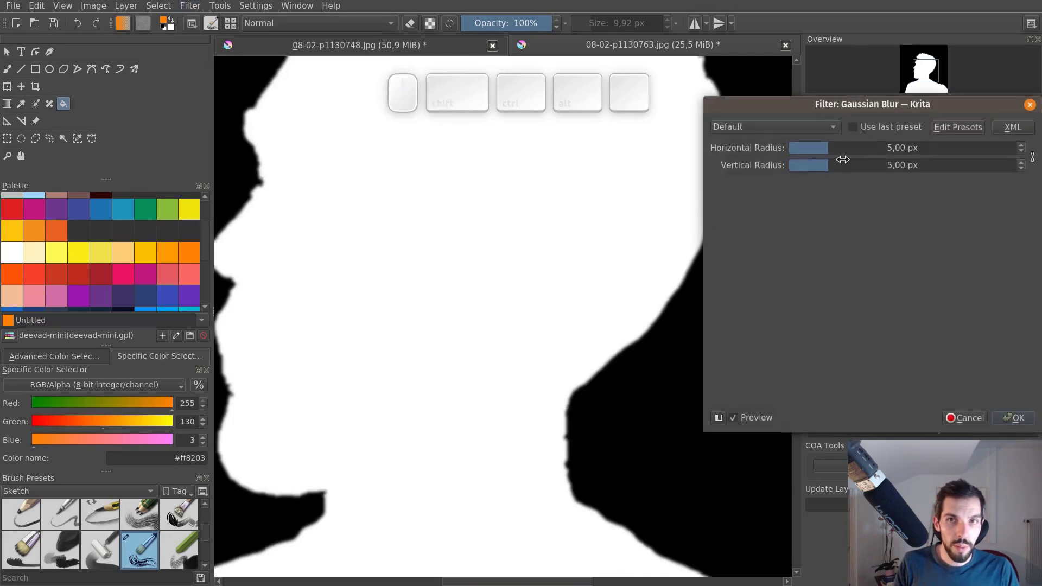
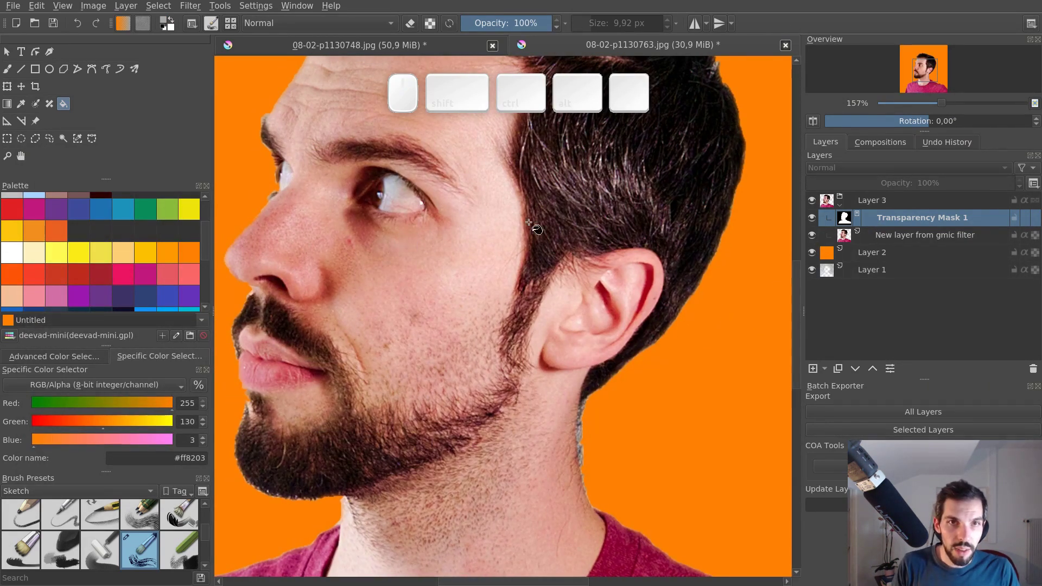
# Step: Toggle the mask on and off to compare the blurred cutout against the orange background
pyautogui.press('alt+2')
pyautogui.press('alt+2')
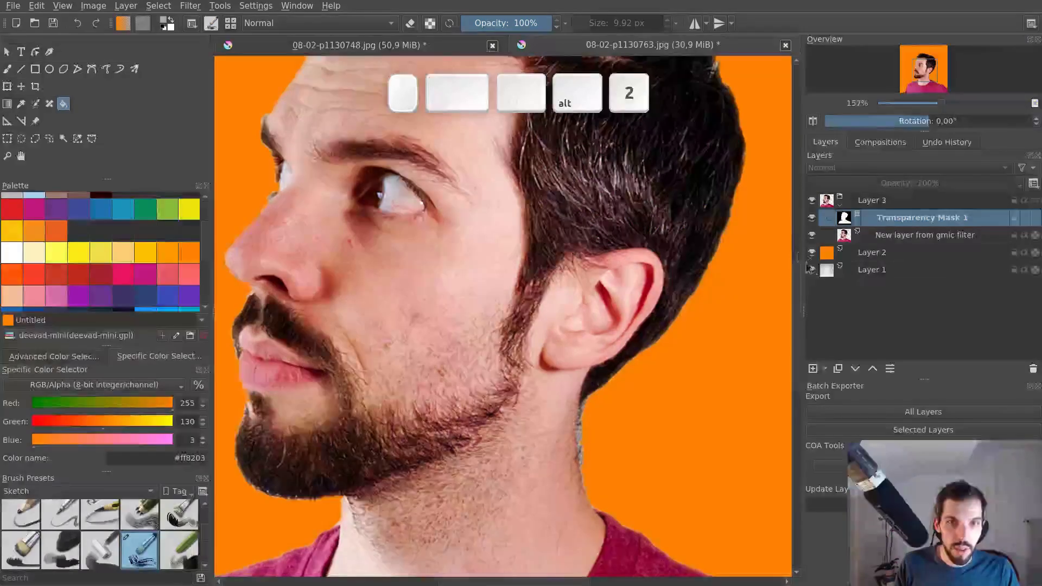
pyautogui.press('alt+2')
pyautogui.press('alt+2')
pyautogui.scroll(3)
pyautogui.scroll(3)
pyautogui.click(816, 221)
pyautogui.click(817, 222)
pyautogui.click(817, 222)
pyautogui.click(819, 222)
pyautogui.click(820, 220)
pyautogui.click(822, 220)
pyautogui.click(821, 220)
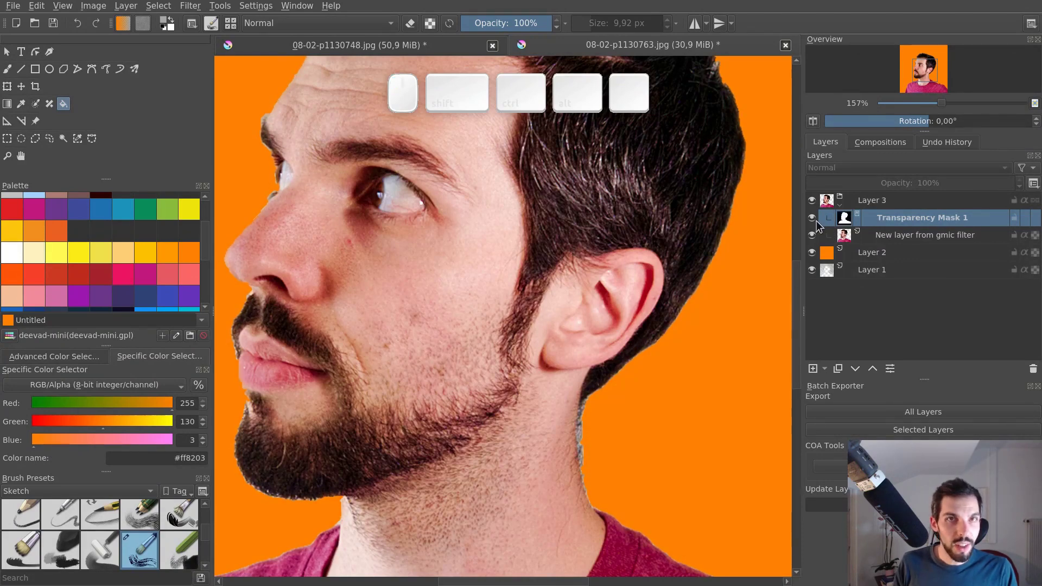
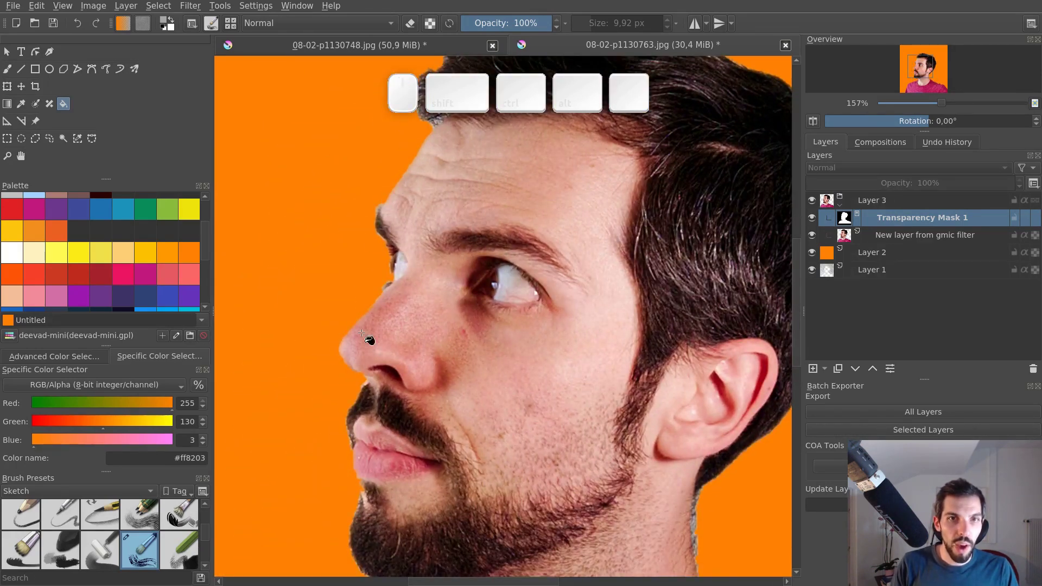
pyautogui.click(530, 426)
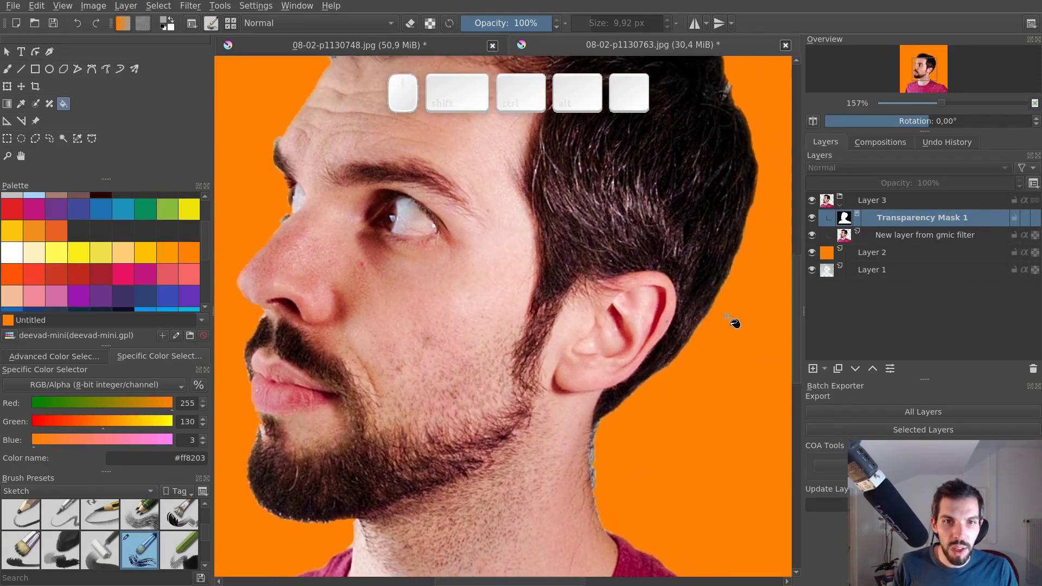
# Step: Apply a steep S-shaped Color Adjustment curve to the mask alone, checking with Preview before OK
pyautogui.press('alt+2')
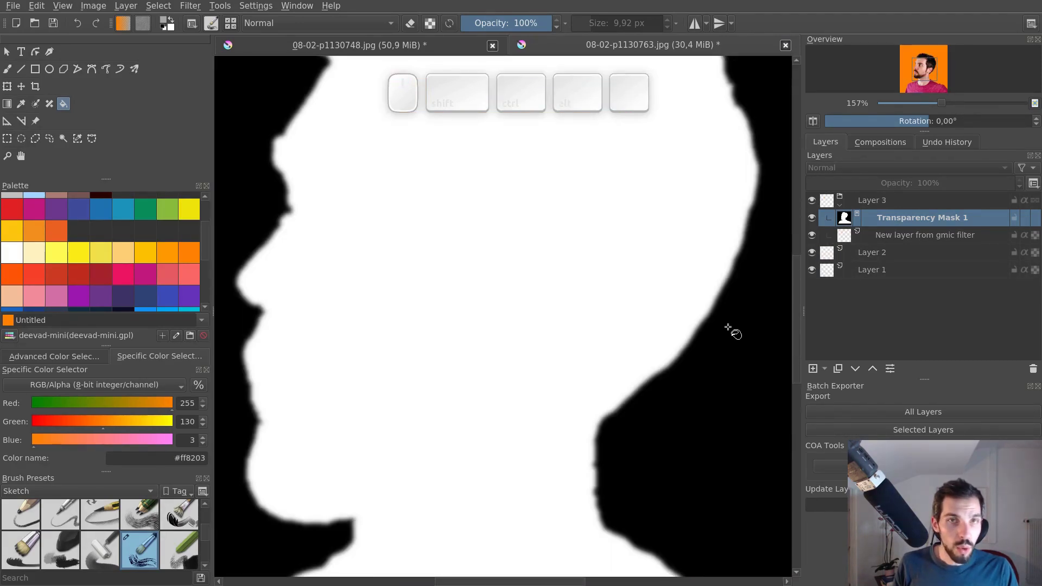
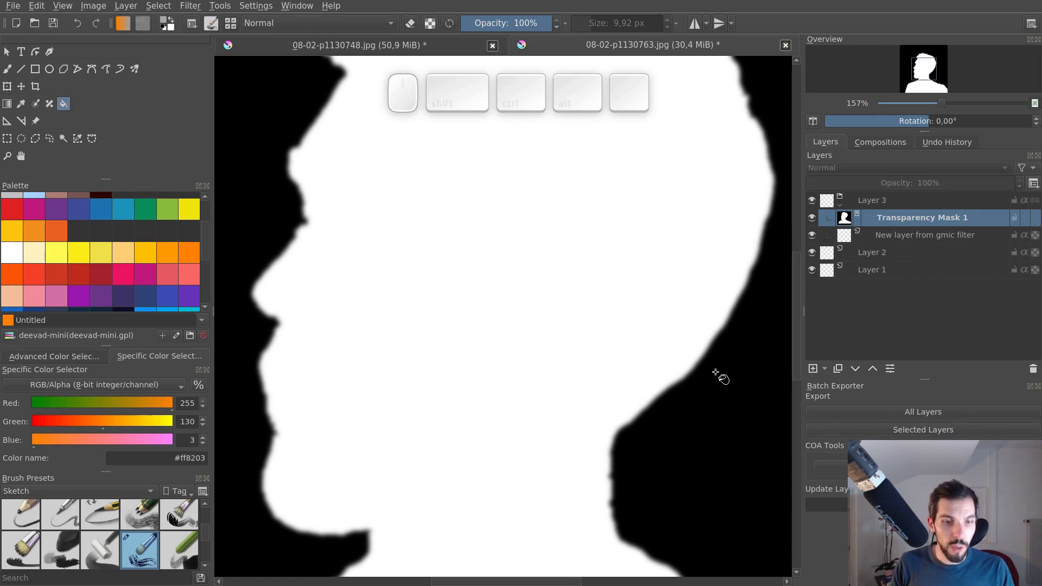
pyautogui.press('ctrl+m')
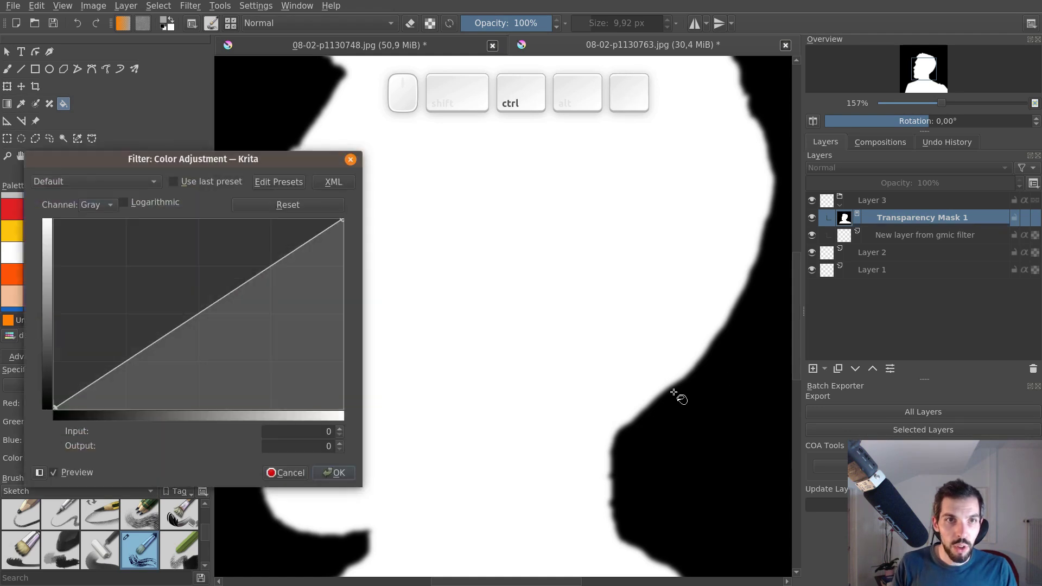
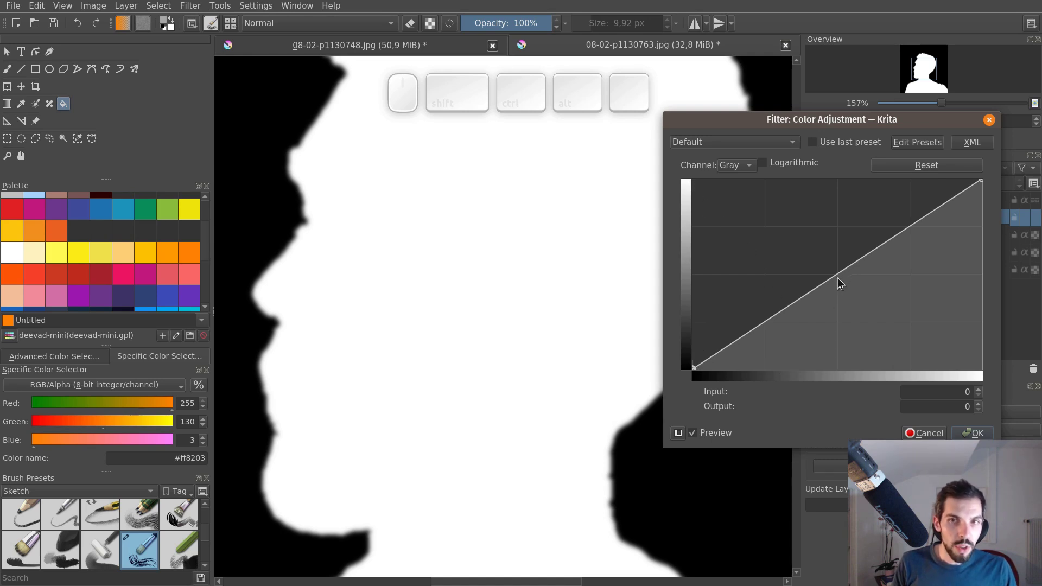
pyautogui.moveTo(839, 281); pyautogui.dragTo(852, 321)
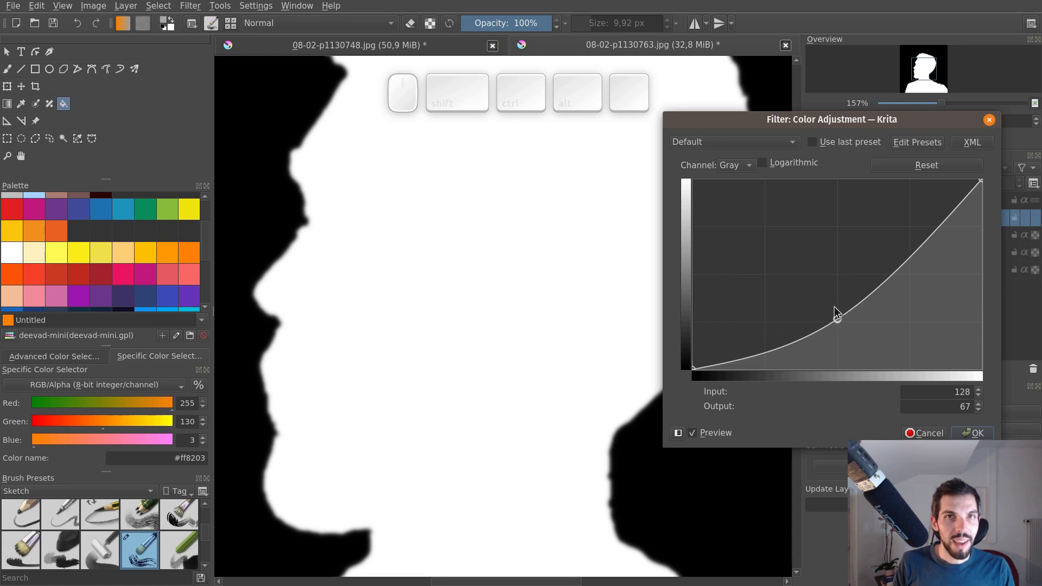
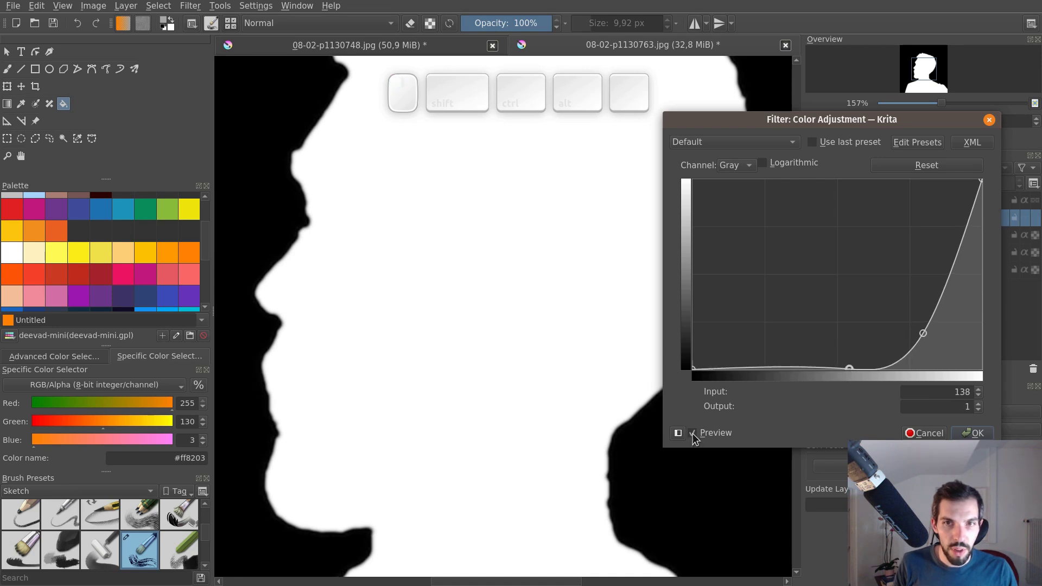
pyautogui.click(698, 436)
pyautogui.click(700, 436)
pyautogui.click(701, 437)
pyautogui.click(701, 437)
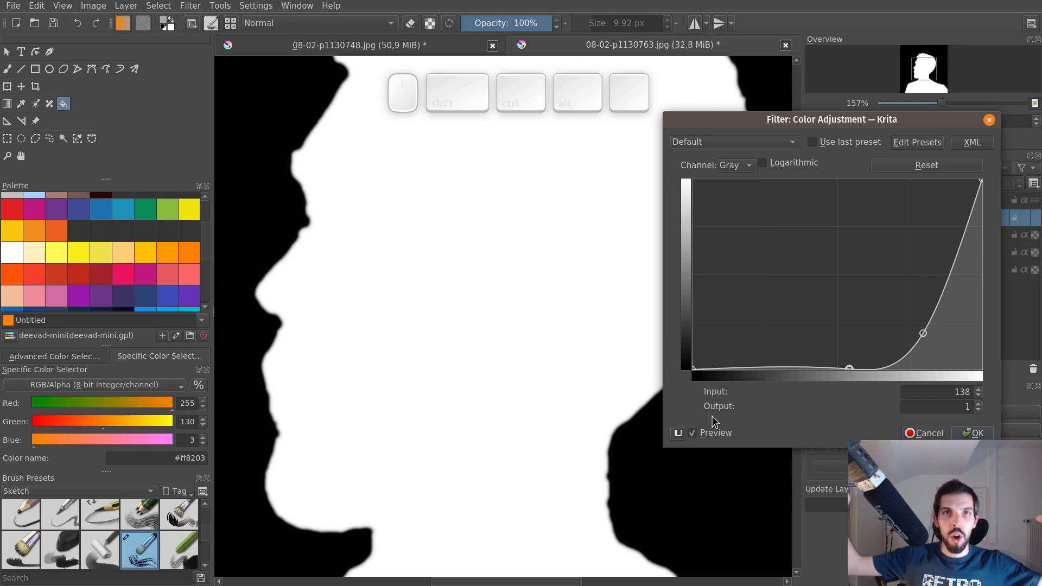
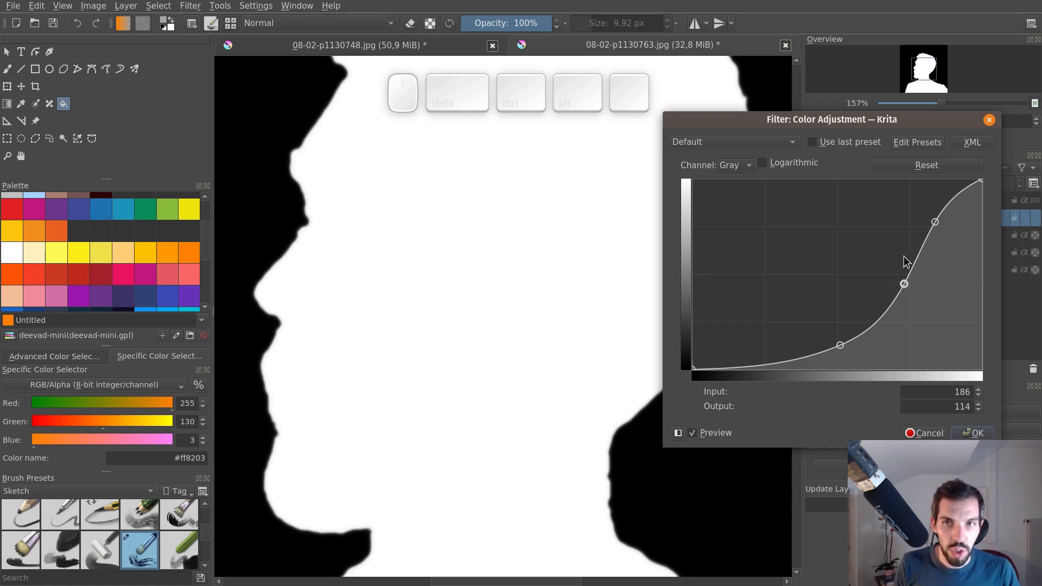
pyautogui.click(981, 433)
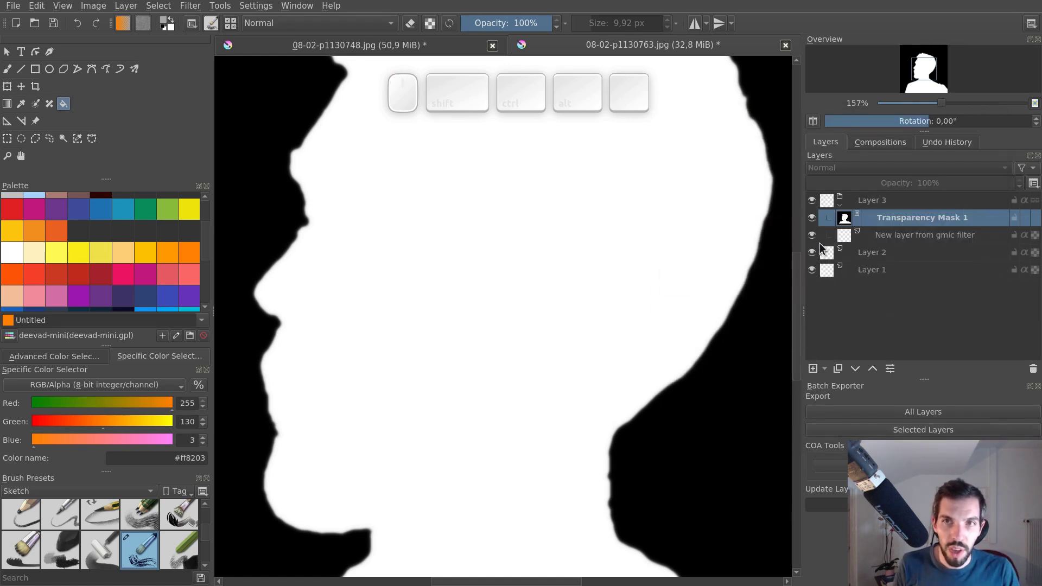
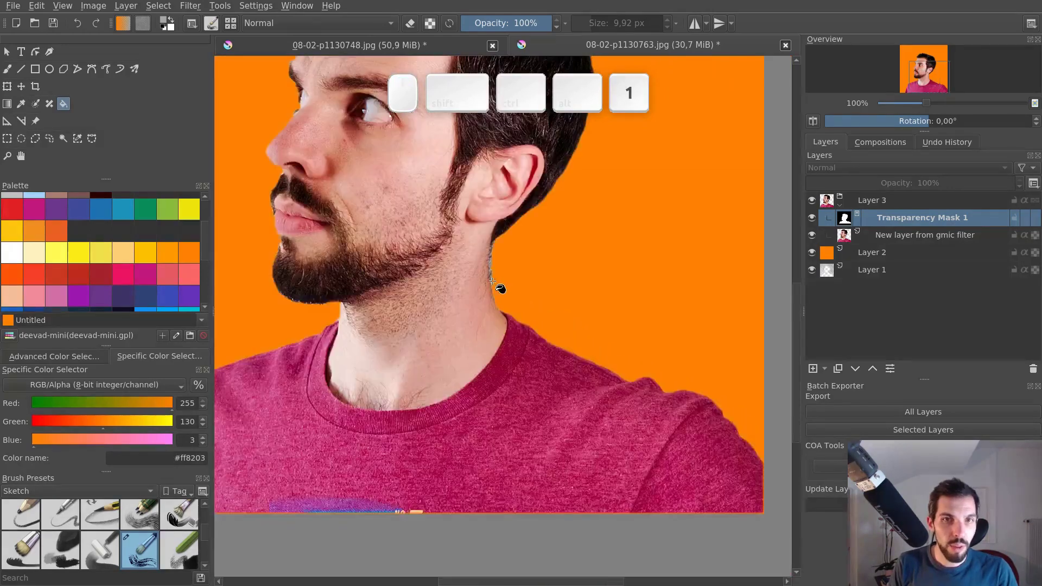
# Step: Fit the whole image in view and inspect the neck edge of the crisp cutout on orange
pyautogui.press('2')
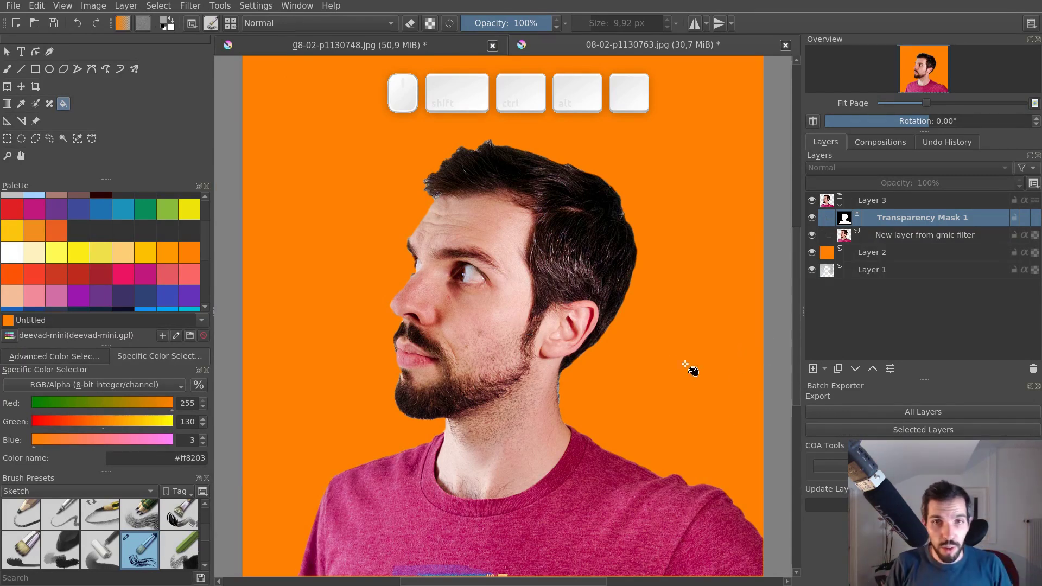
pyautogui.middleClick(646, 339)
pyautogui.middleClick(577, 432)
pyautogui.press('space')
# Step: Zoom onto the neck edge, switch to the Freehand Brush and target the transparency mask for touch-ups
pyautogui.click(576, 428)
pyautogui.middleClick(589, 378)
pyautogui.click(596, 358)
pyautogui.press('ctrl+b')
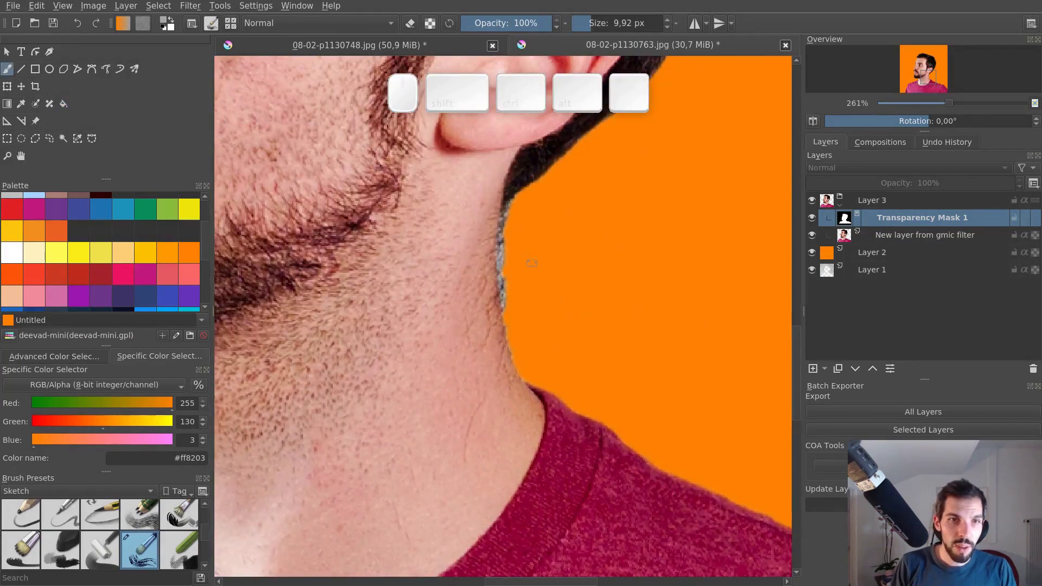
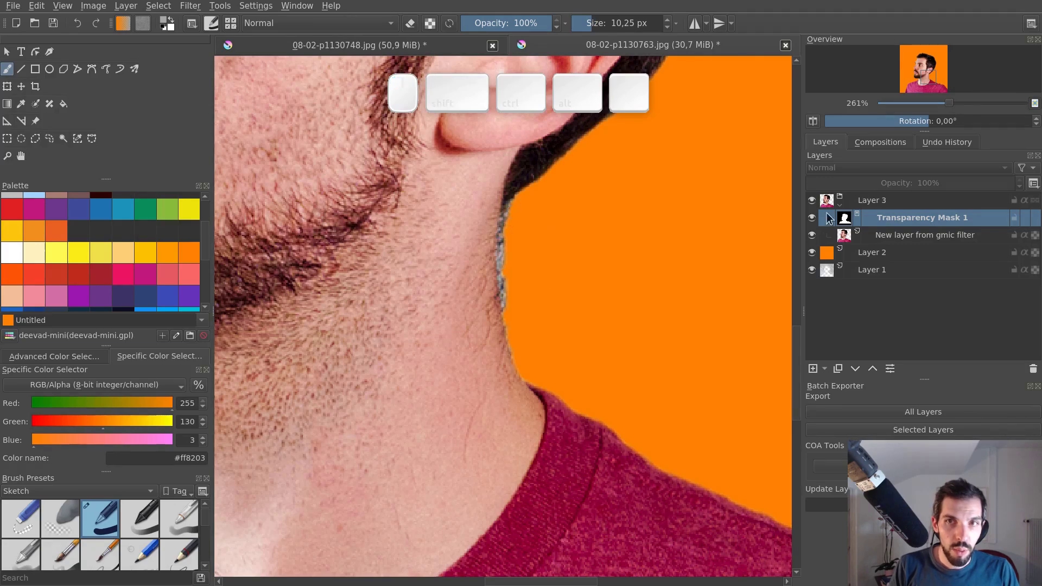
pyautogui.click(887, 223)
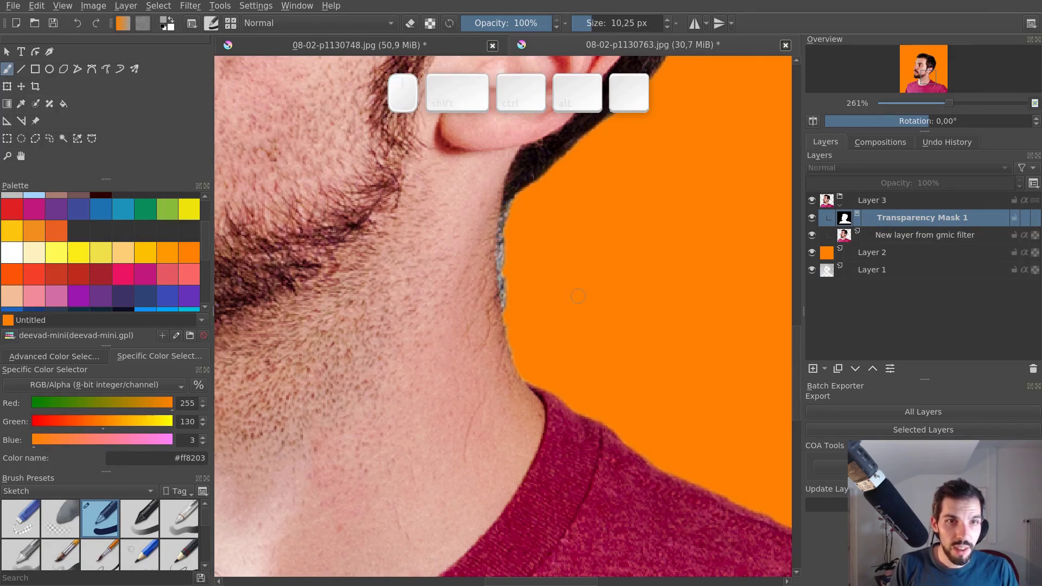
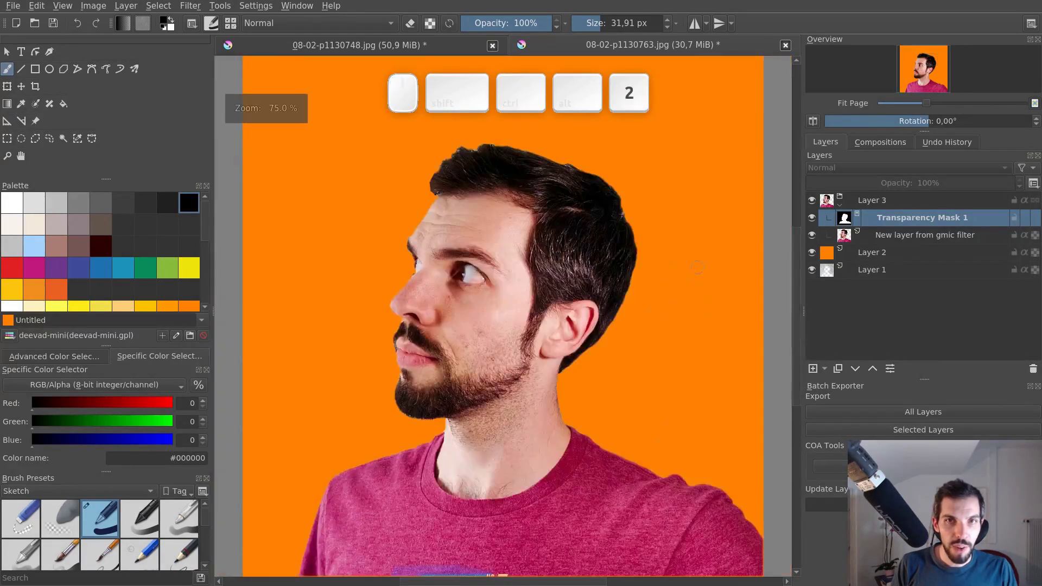
pyautogui.press('ctrl+space')
pyautogui.moveTo(690, 233); pyautogui.dragTo(662, 375)
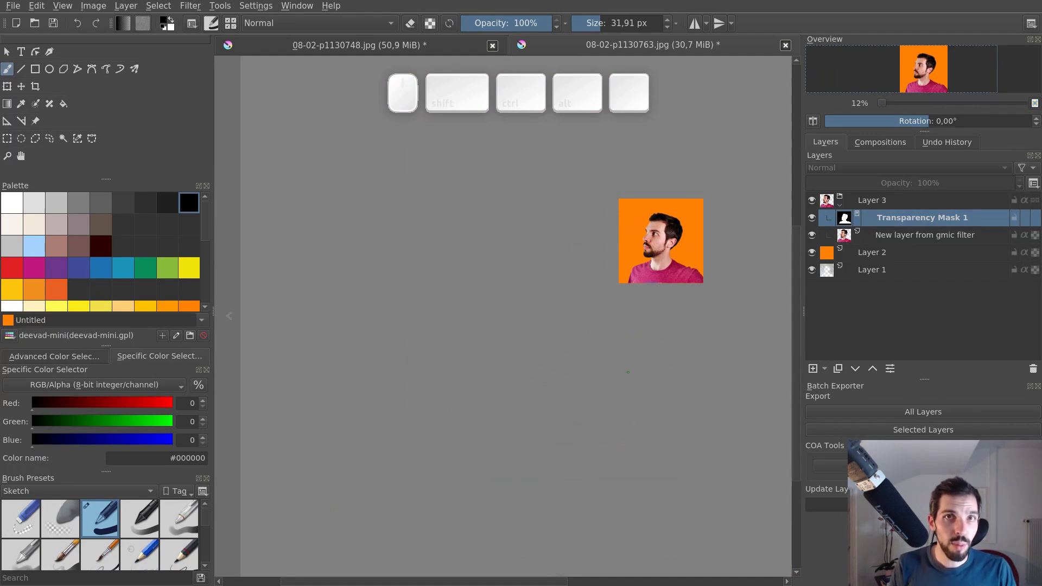
pyautogui.press('2')
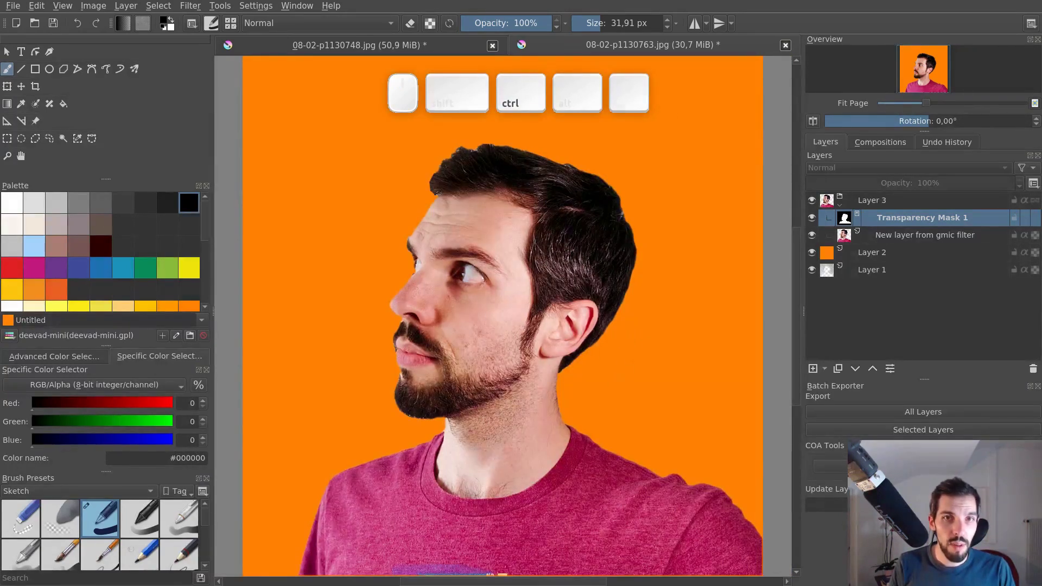